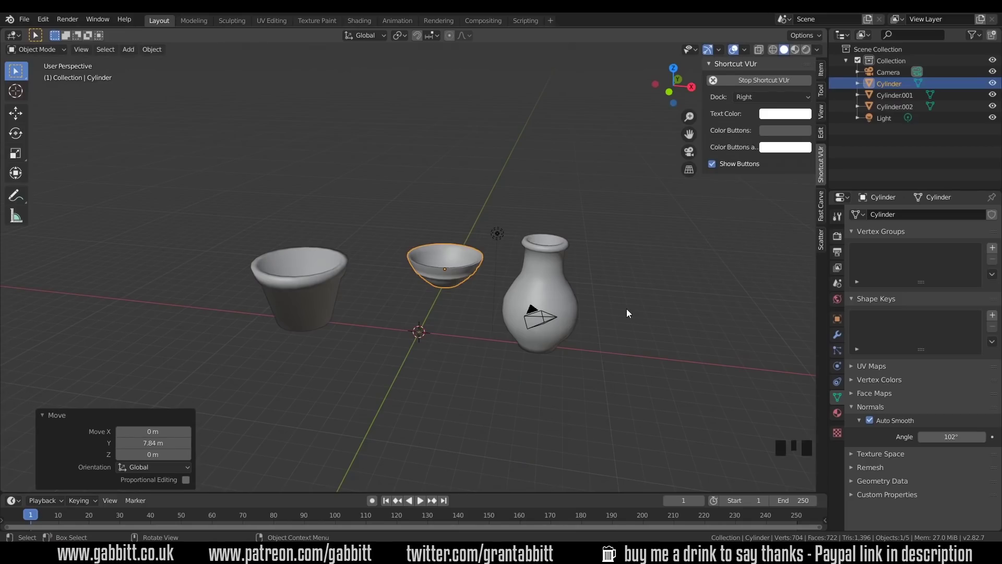
# - Add a new 20-vertex cylinder at the scene centre and frame the view on it
pyautogui.press('shift+a')
pyautogui.moveTo(129, 55); pyautogui.dragTo(394, 204)
pyautogui.press('shift+a')
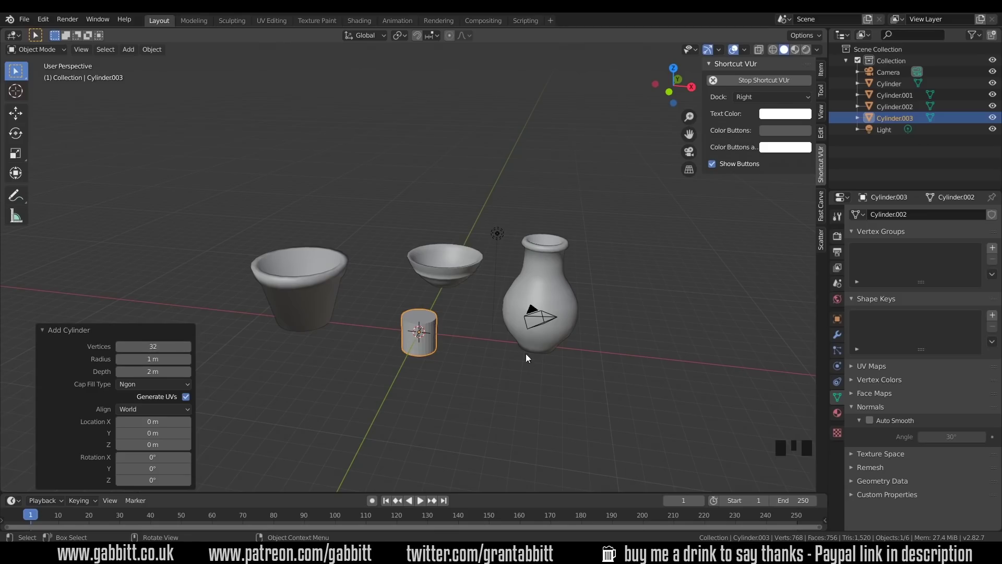
pyautogui.press('KP_Decimal')
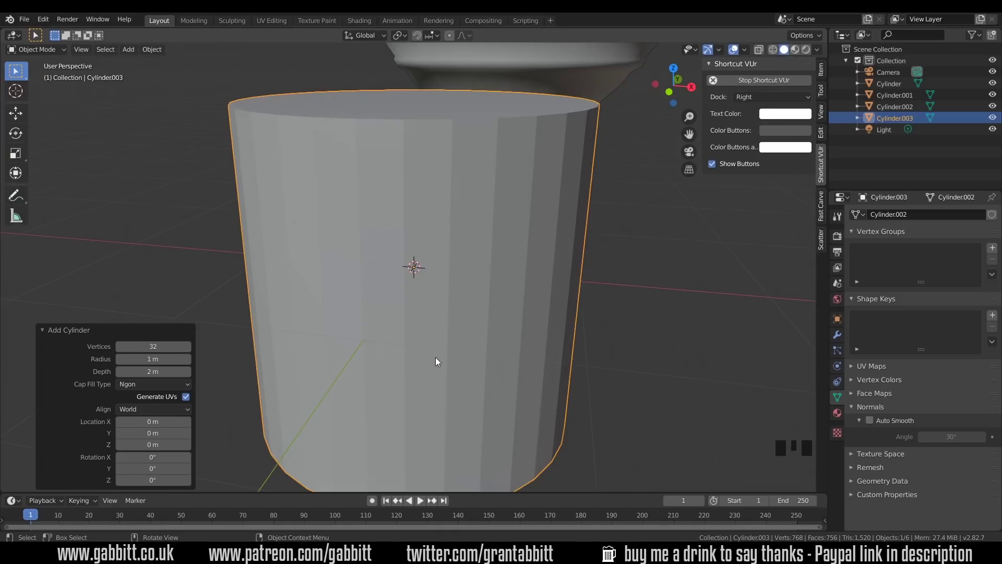
pyautogui.moveTo(511, 251); pyautogui.dragTo(435, 257)
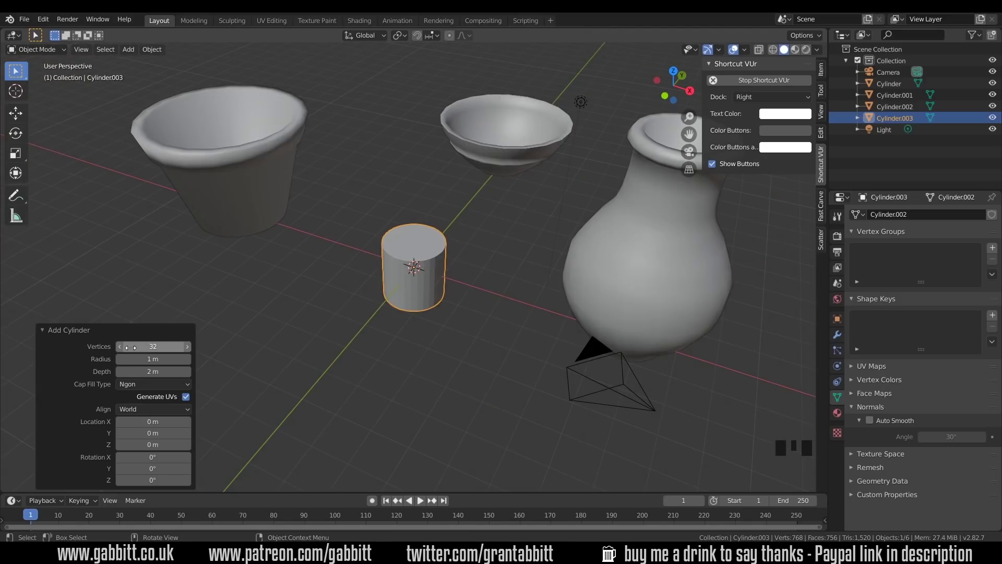
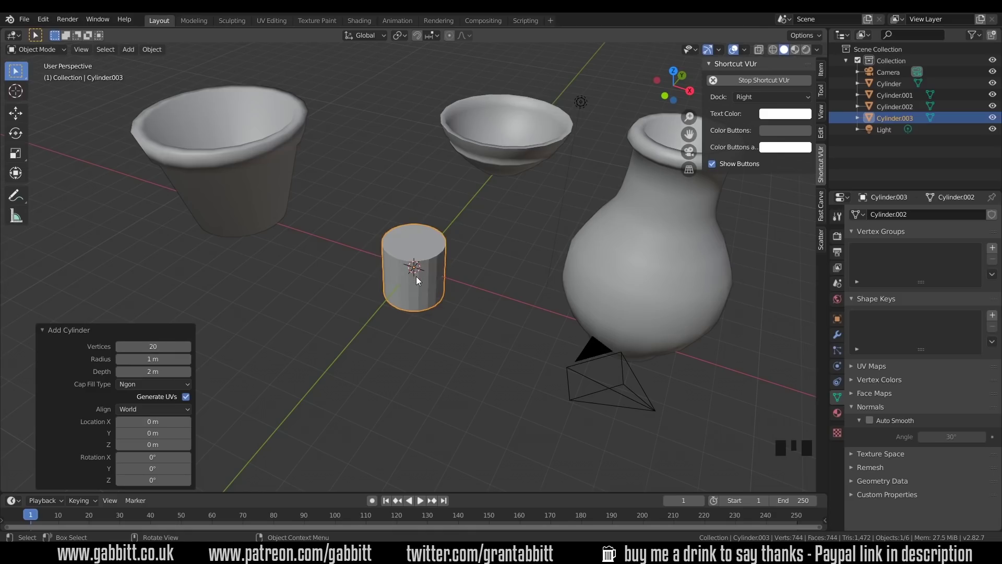
# - Raise the cylinder 1 m onto the ground, lift its top face 1.76 m and scale it wider into a taper
pyautogui.middleClick(424, 256)
pyautogui.press('g')
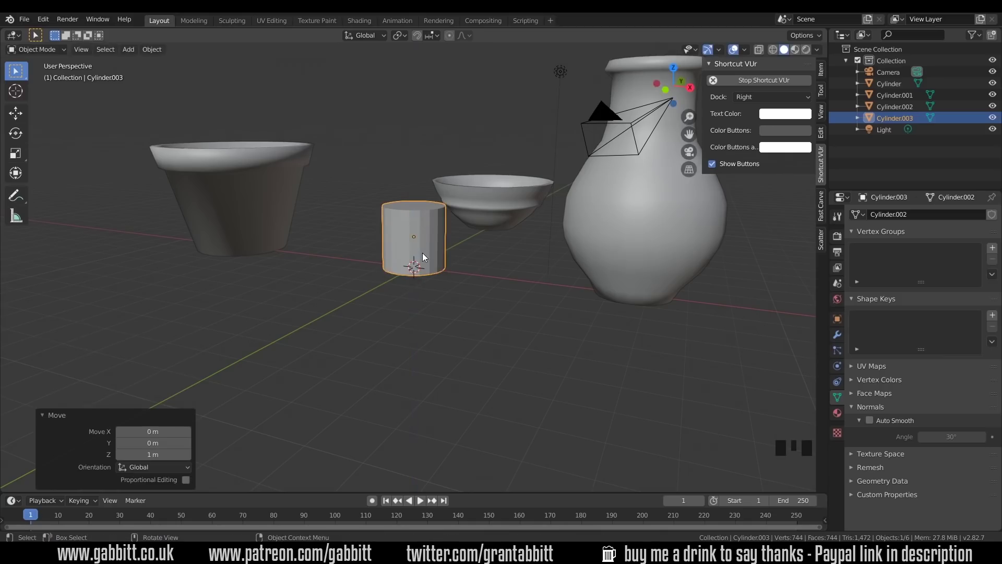
pyautogui.moveTo(441, 260); pyautogui.dragTo(441, 250)
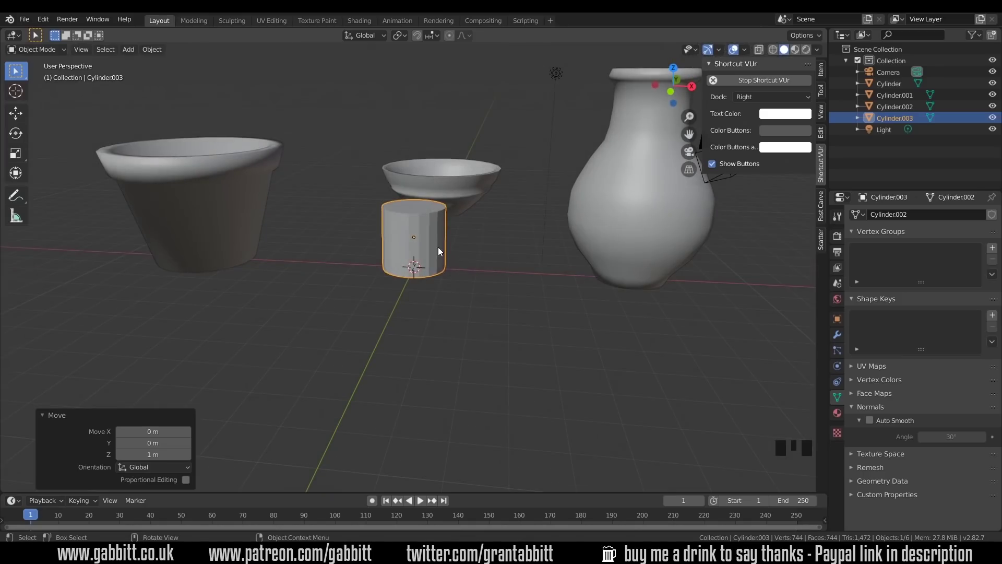
pyautogui.press('Tab')
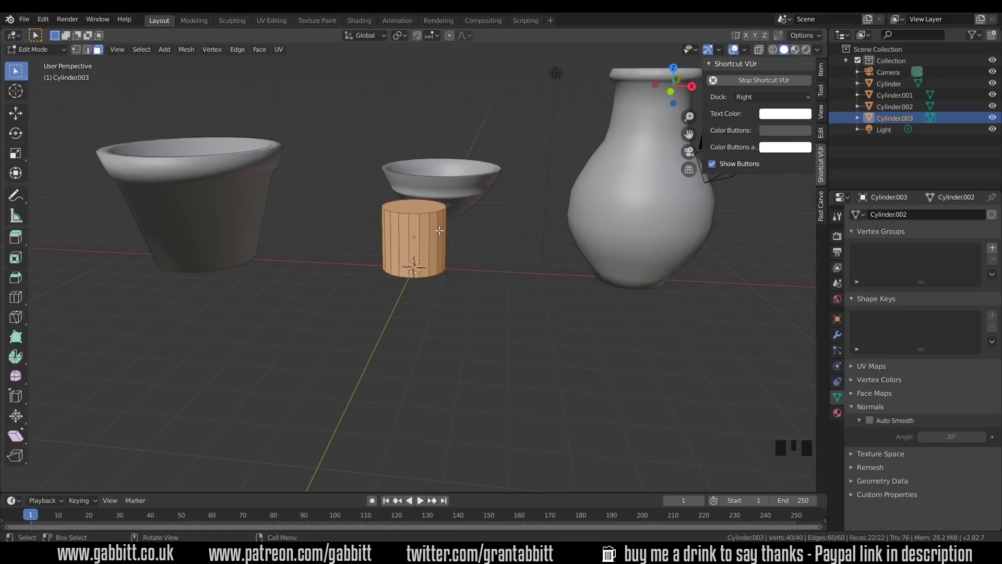
pyautogui.press('g')
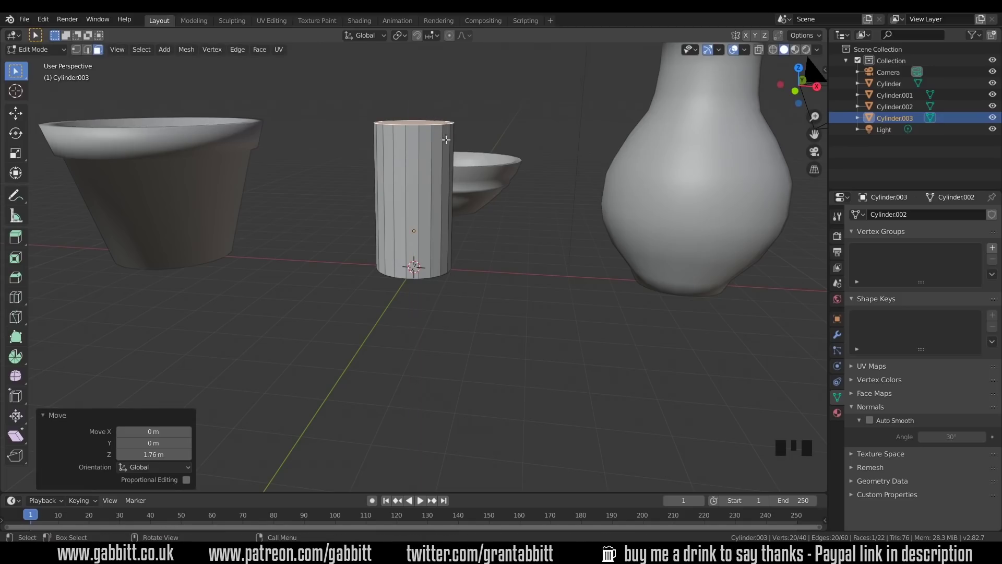
pyautogui.press('s')
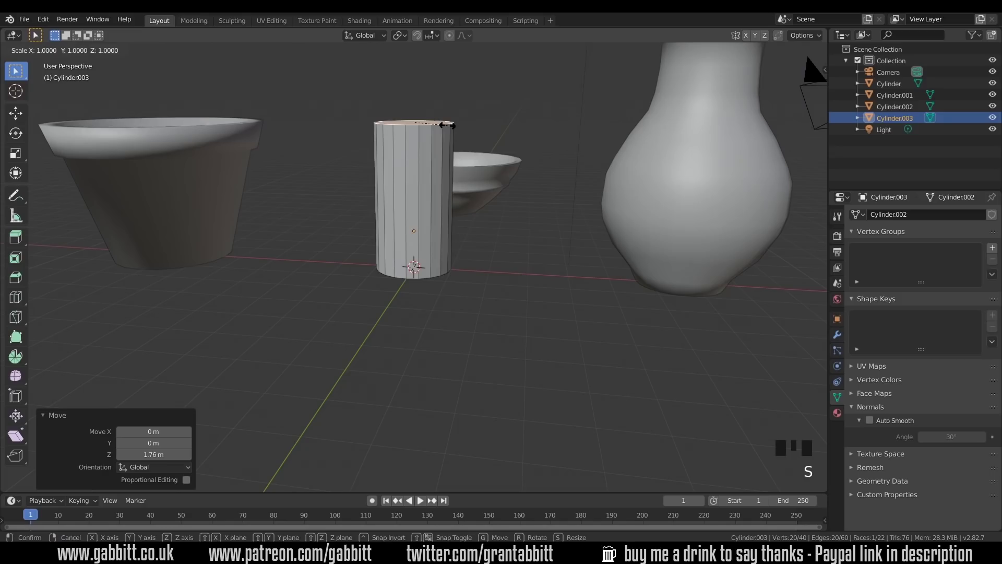
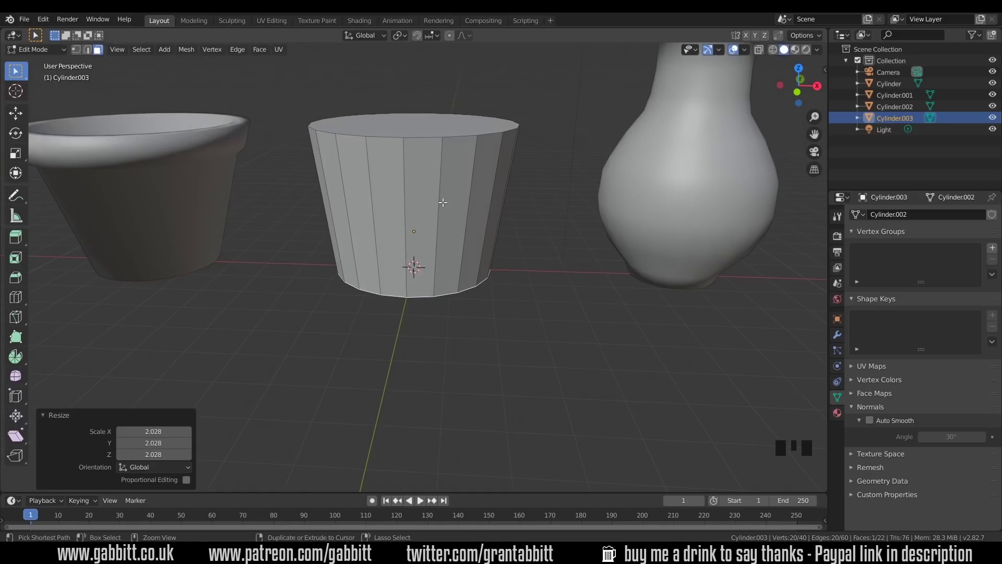
# - Insert an edge loop near the top and scale the top band outward about 1.12× into a lip
pyautogui.press('ctrl+r')
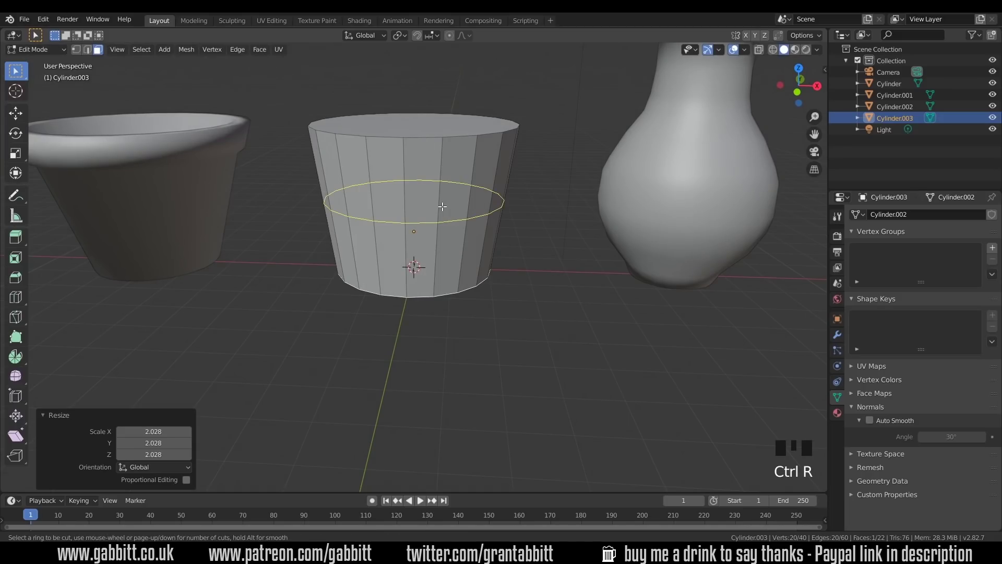
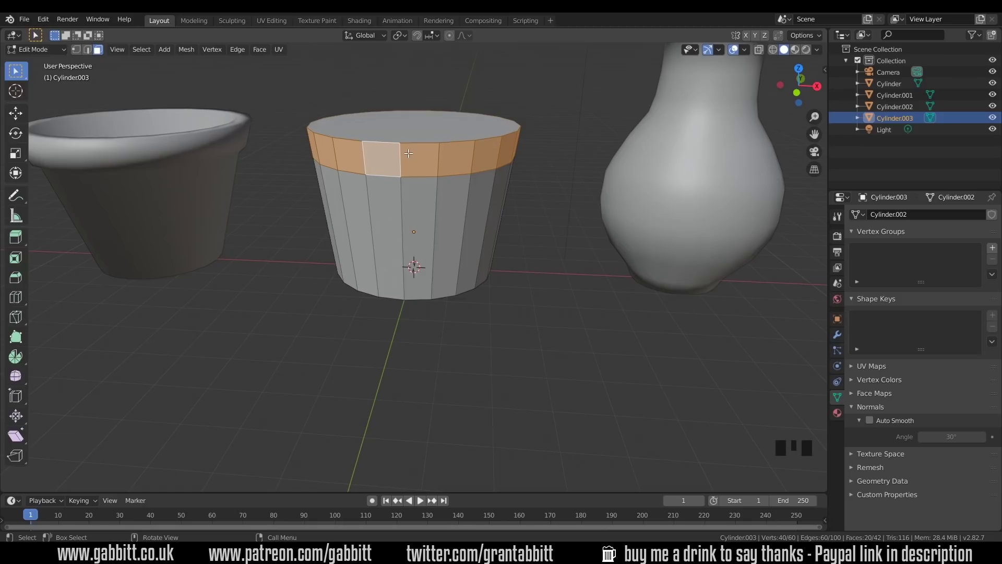
pyautogui.press('s')
pyautogui.press('e')
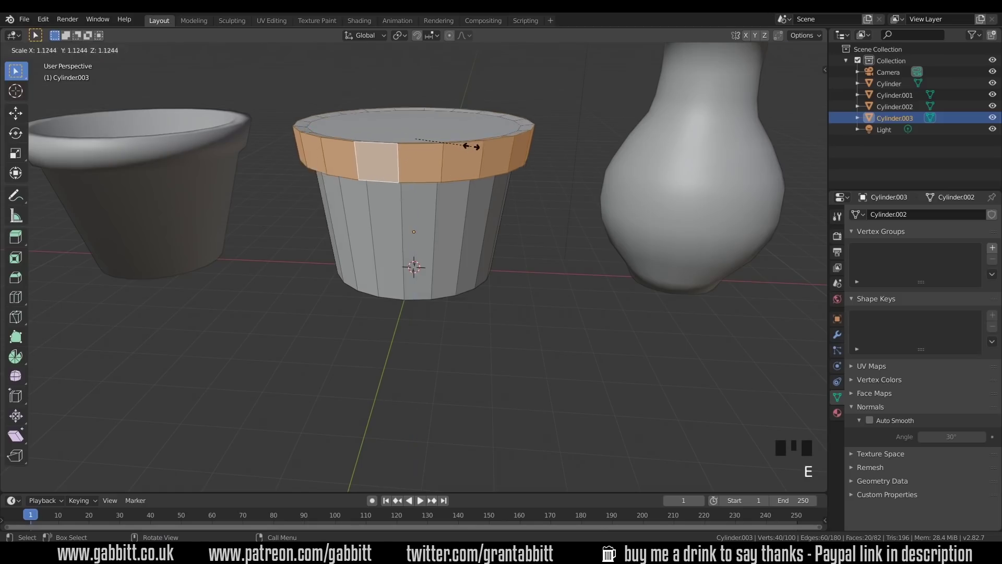
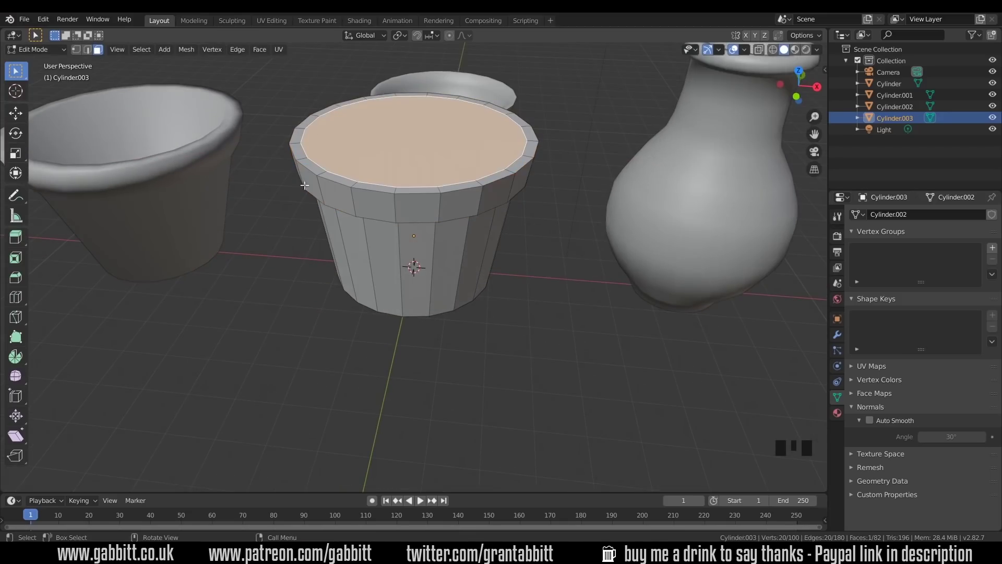
# - Inset the top face for rim thickness, extrude it 3.4 m down inside and narrow the inner floor
pyautogui.press('s')
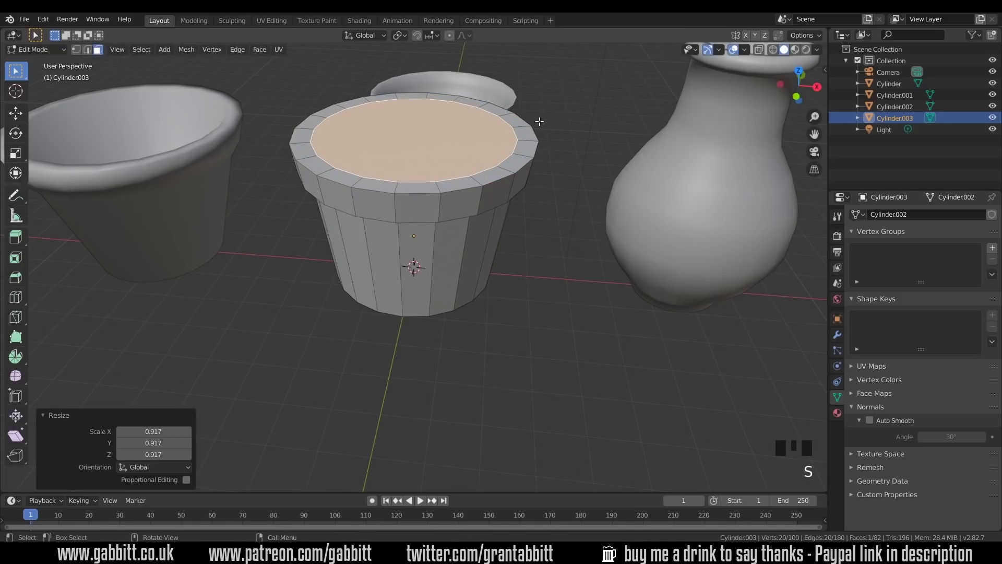
pyautogui.press('e')
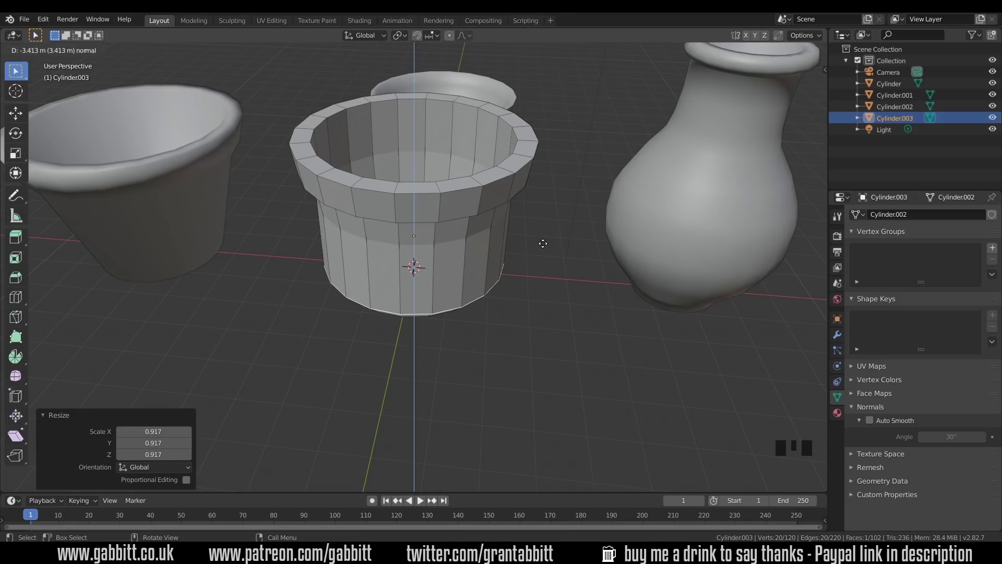
pyautogui.press('s')
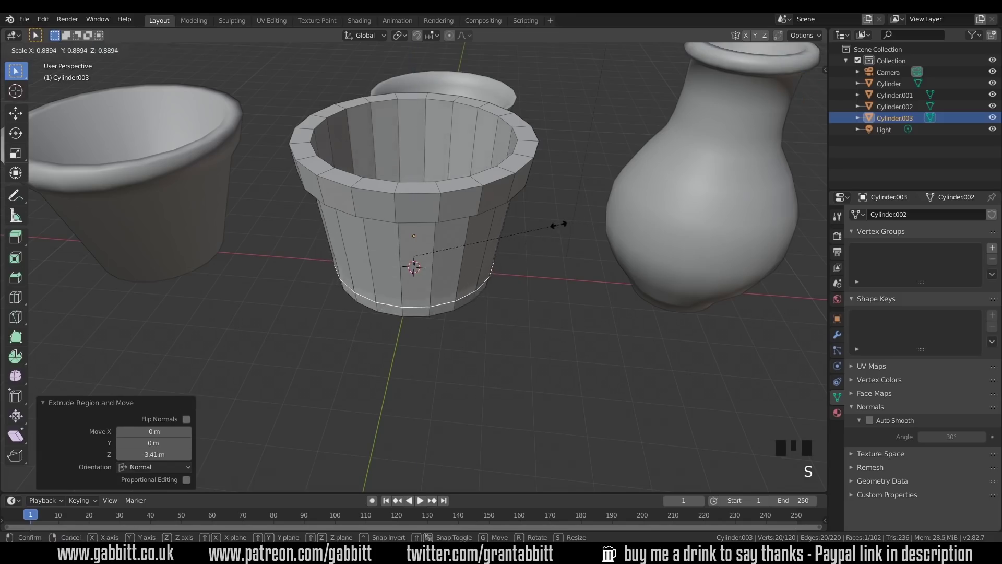
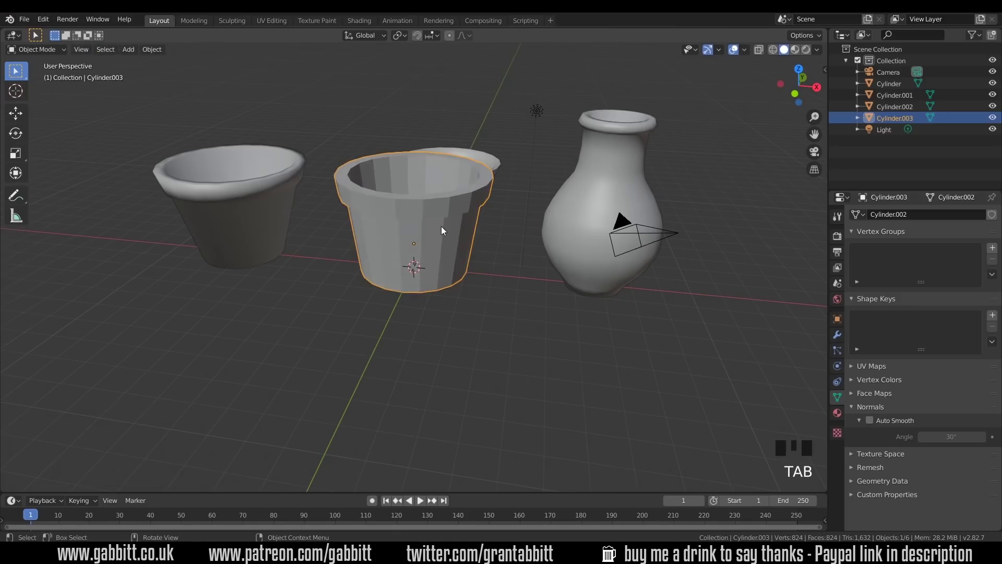
# - Orbit round to the vase, select it and add another 20-vertex cylinder
pyautogui.moveTo(445, 230); pyautogui.dragTo(453, 255)
pyautogui.moveTo(452, 255); pyautogui.dragTo(640, 238)
pyautogui.click(639, 238)
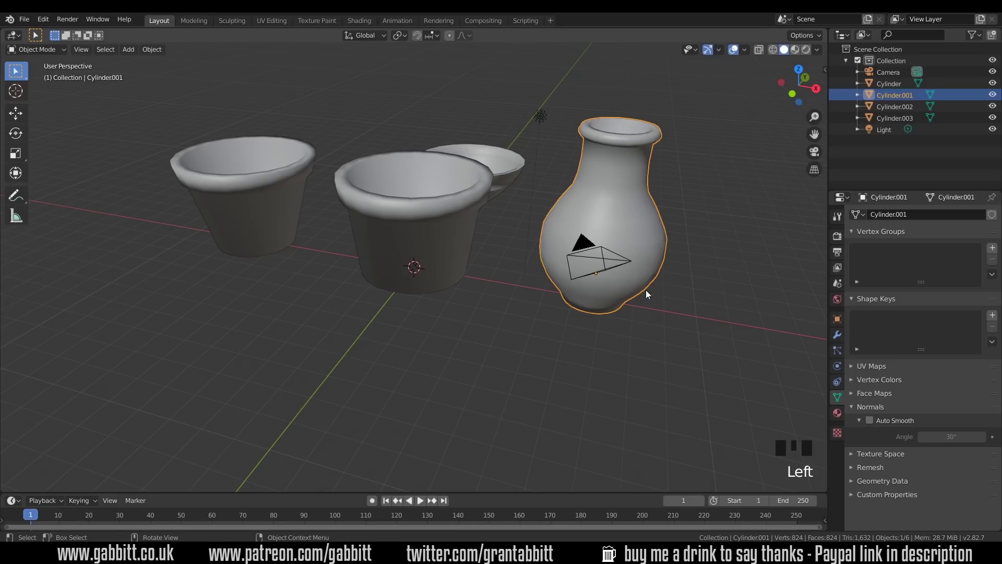
pyautogui.press('shift+a')
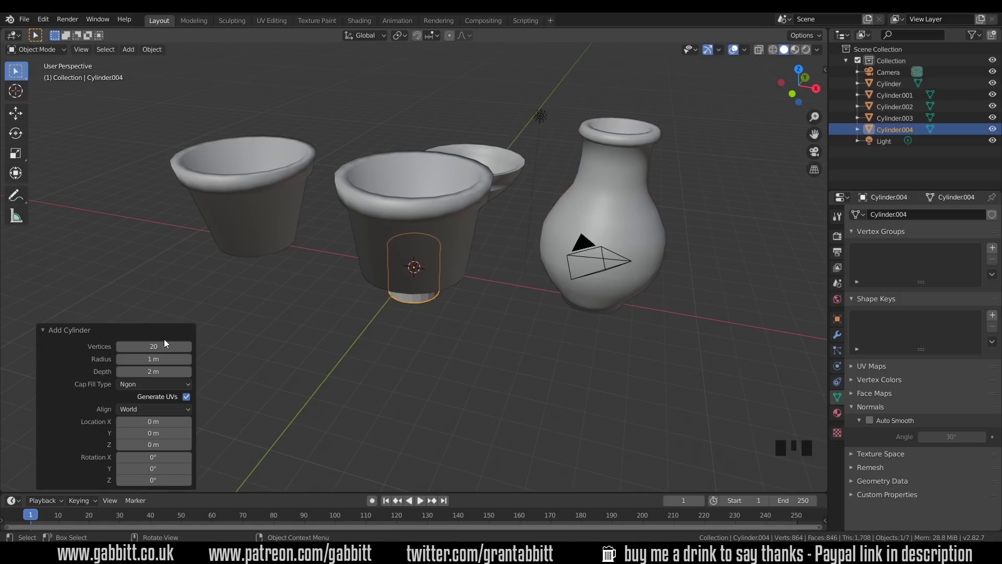
# - Move the new cylinder 11.6 m to the right and raise it 1 m onto the ground
pyautogui.press('g')
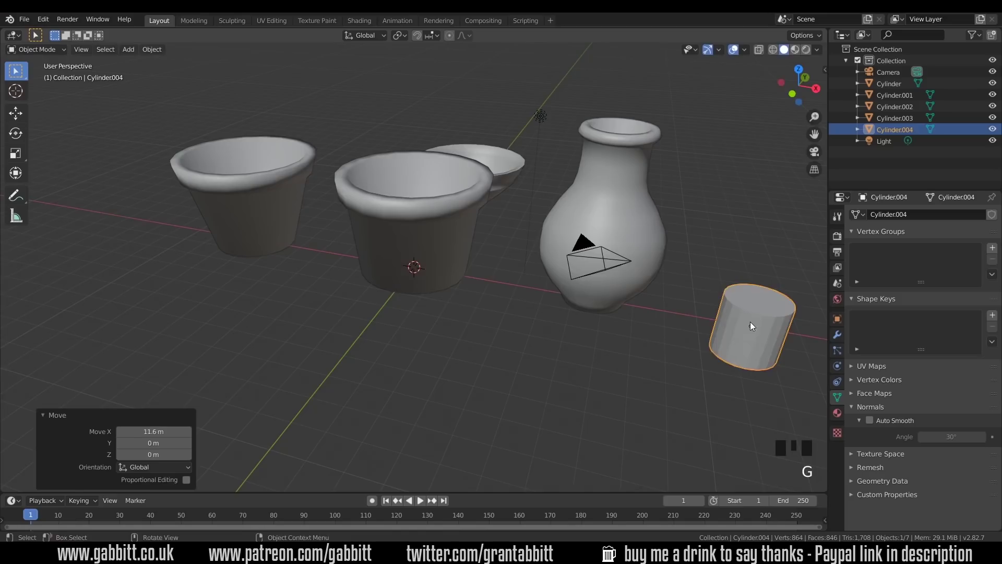
pyautogui.moveTo(733, 326); pyautogui.dragTo(588, 309)
pyautogui.press('g')
pyautogui.moveTo(594, 332); pyautogui.dragTo(590, 249)
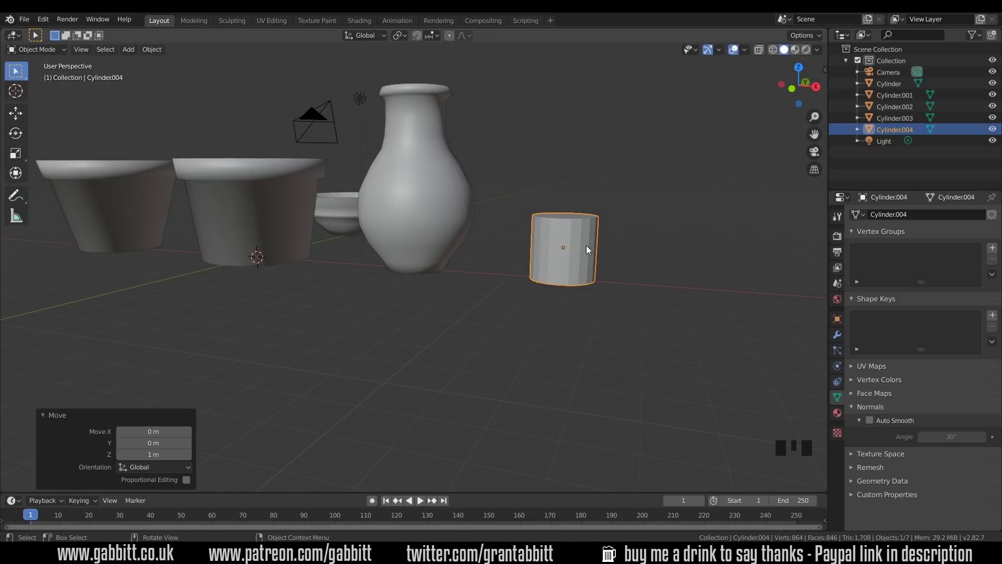
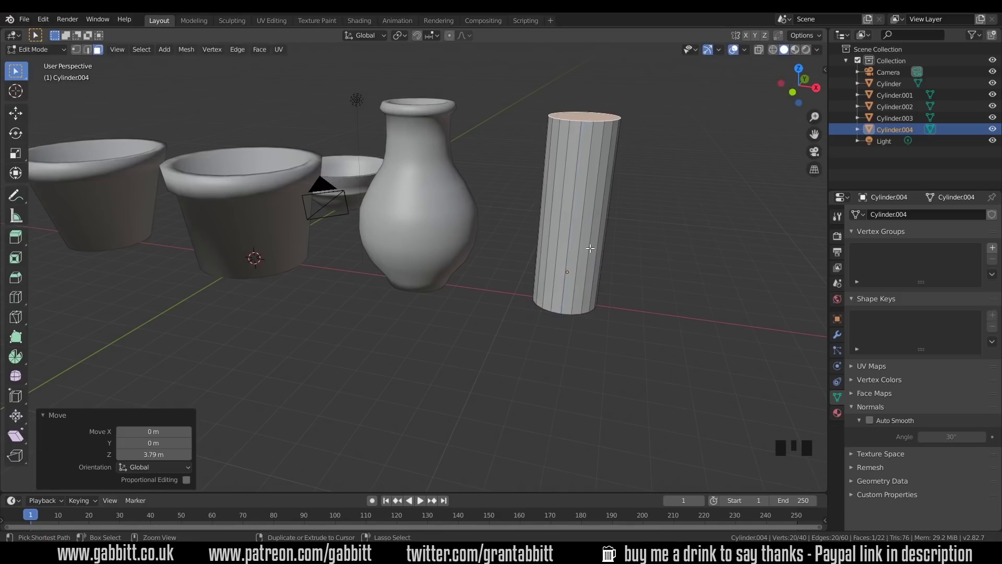
# - Add a lower edge loop scaled outward for the body and an upper loop scaled inward for the neck
pyautogui.press('ctrl+r')
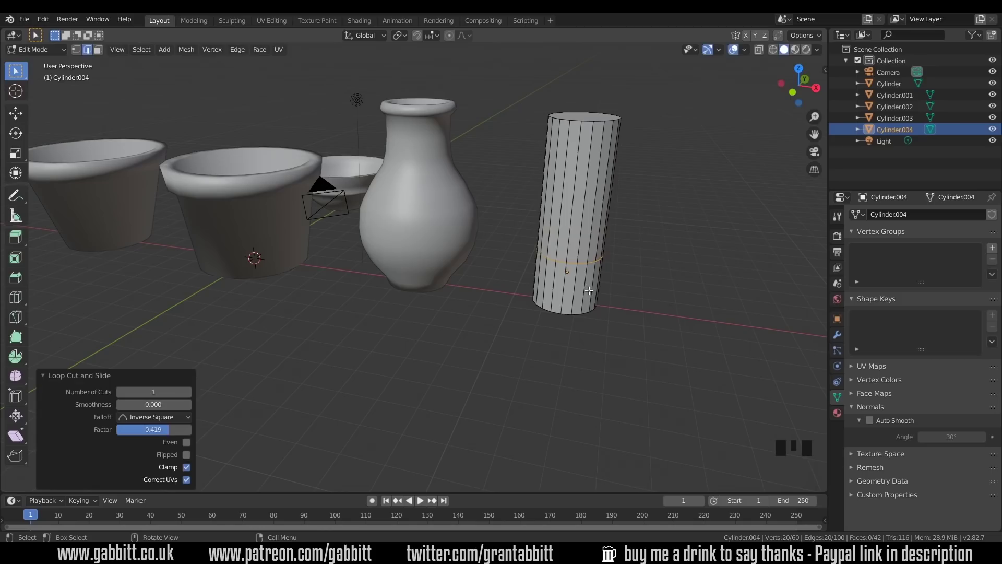
pyautogui.press('s')
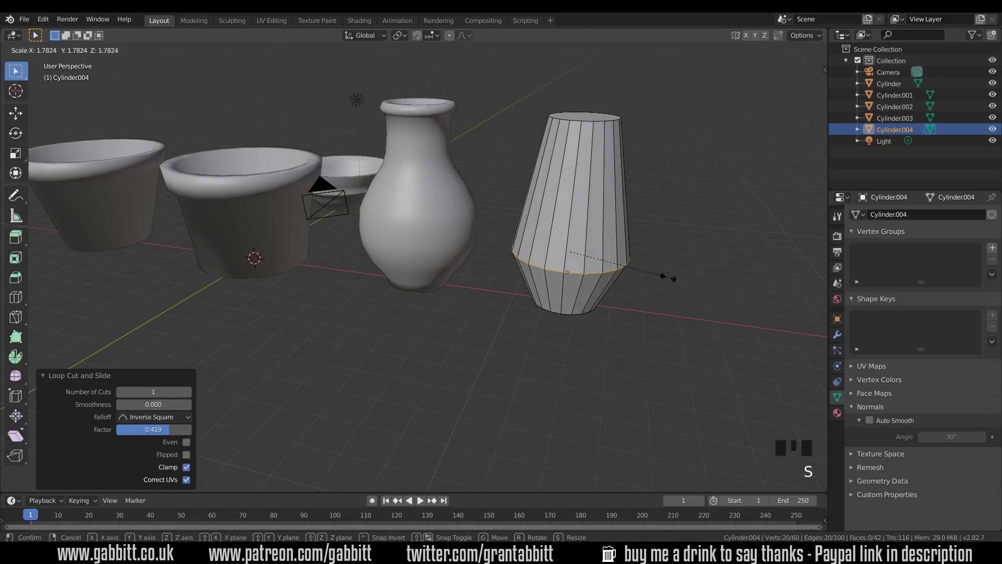
pyautogui.press('ctrl+r')
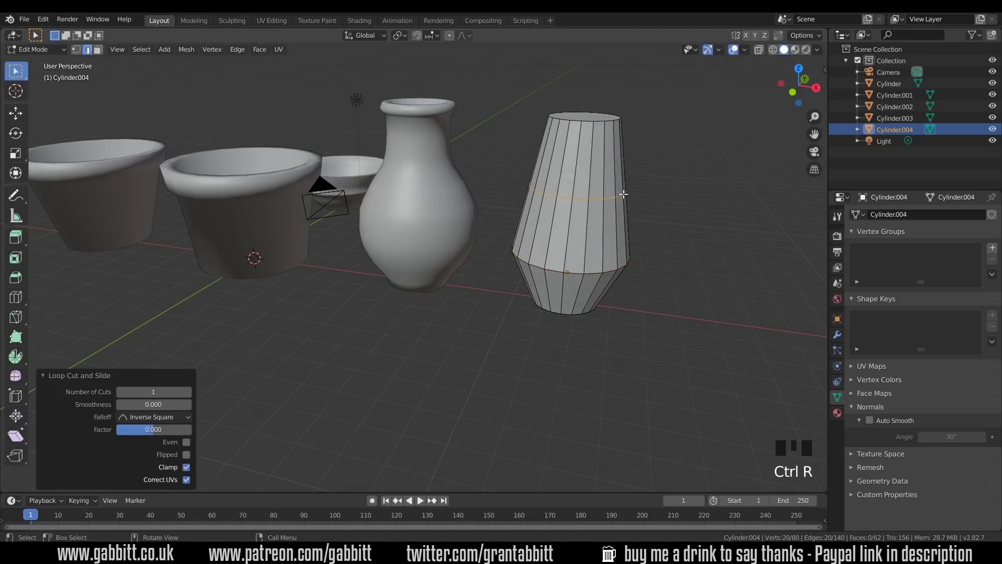
pyautogui.press('s')
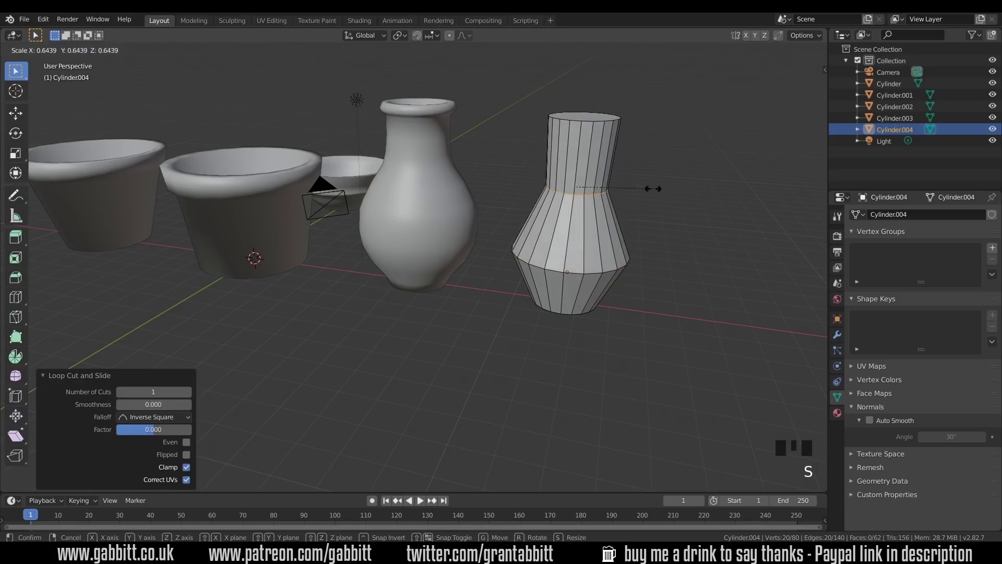
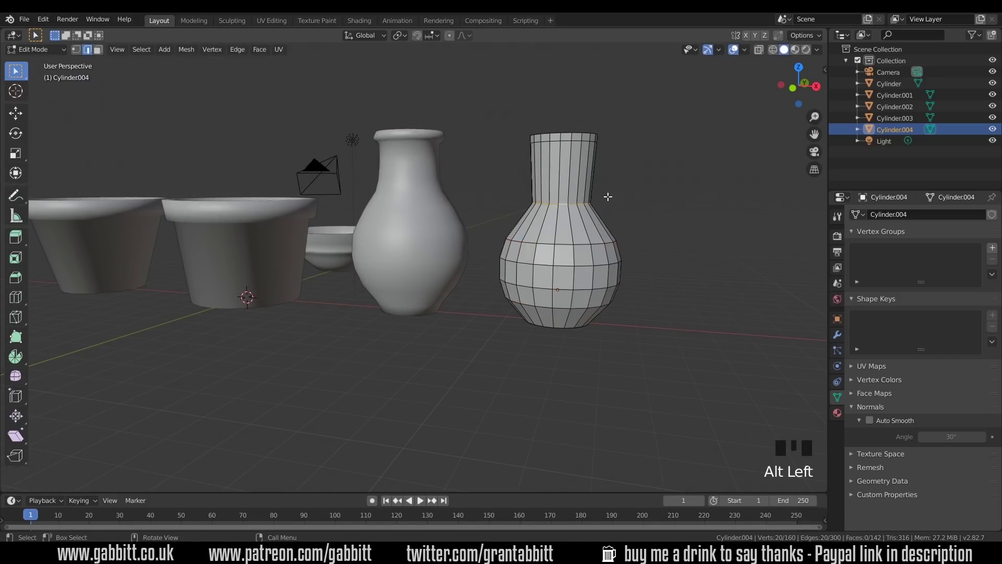
# - Bevel the neck loop into several loops, flare the top rim outward and apply smooth shading to the vase
pyautogui.press('ctrl+b')
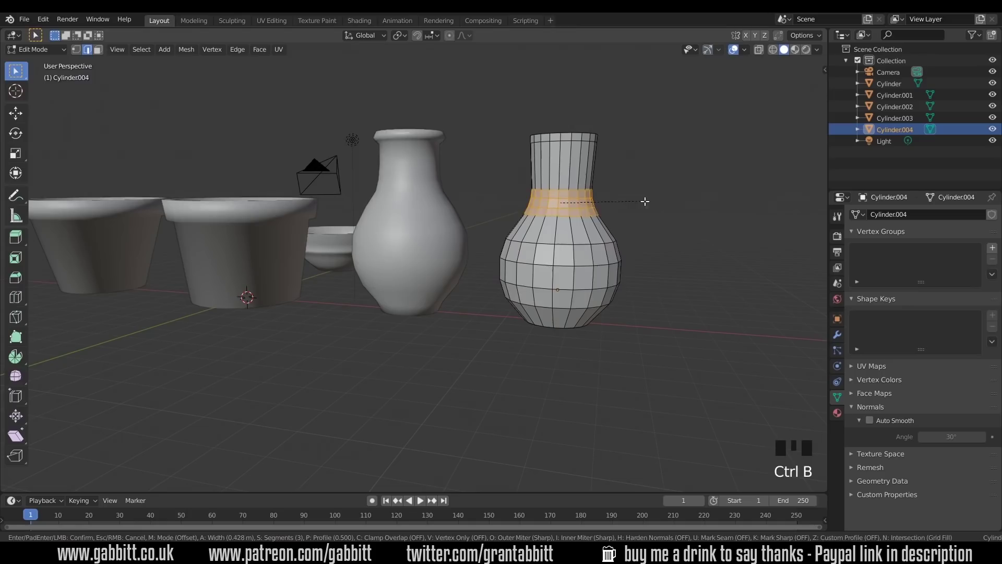
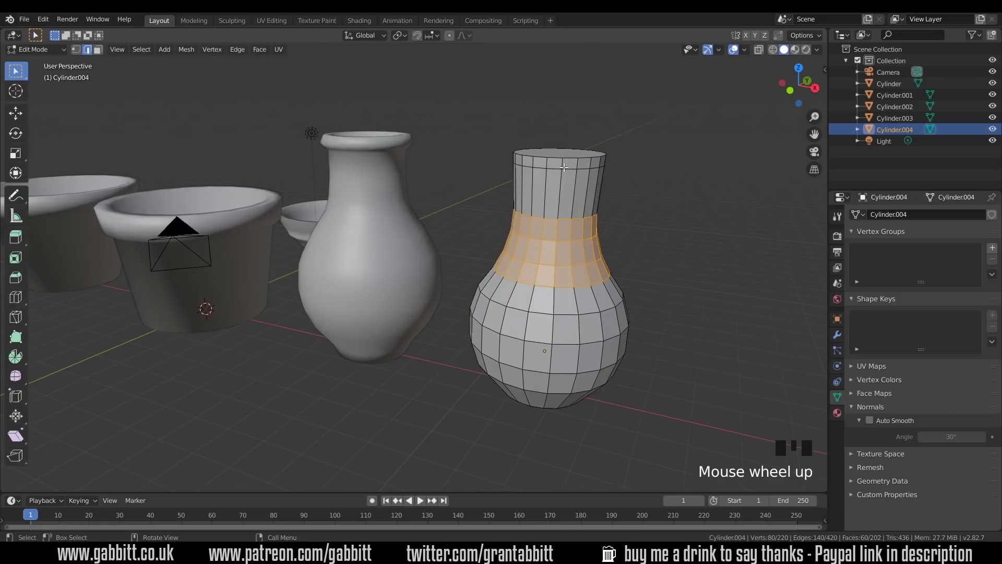
pyautogui.press('3')
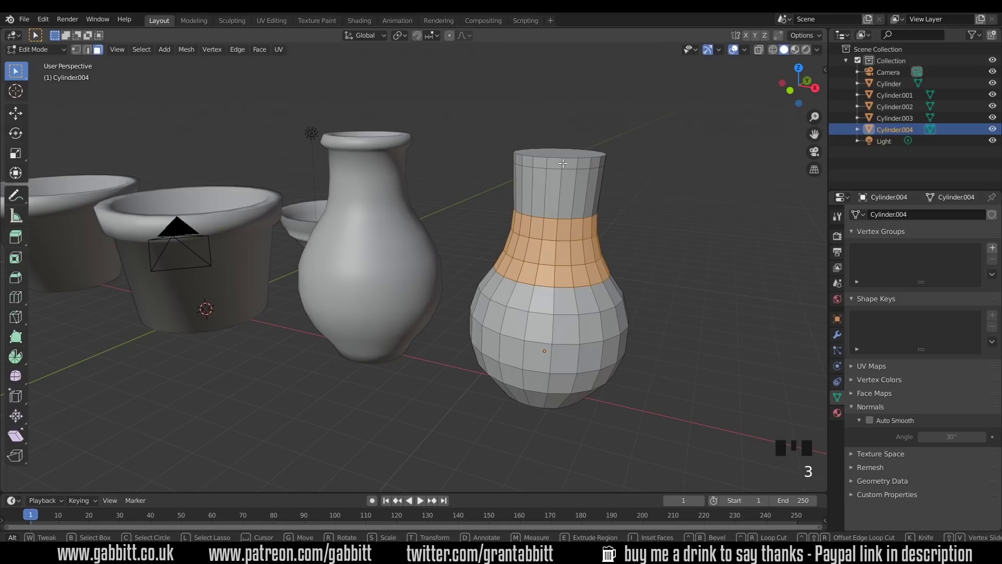
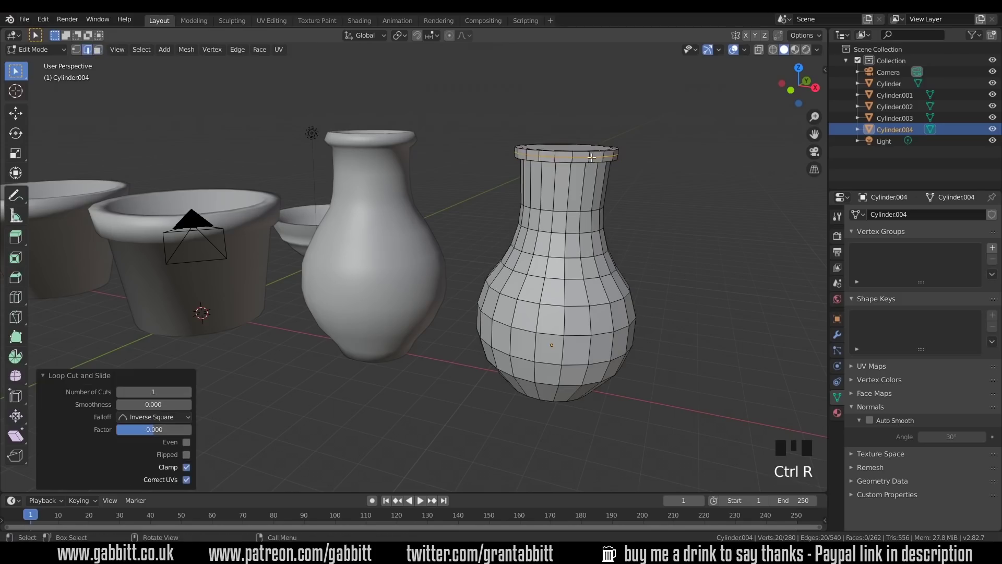
pyautogui.press('s')
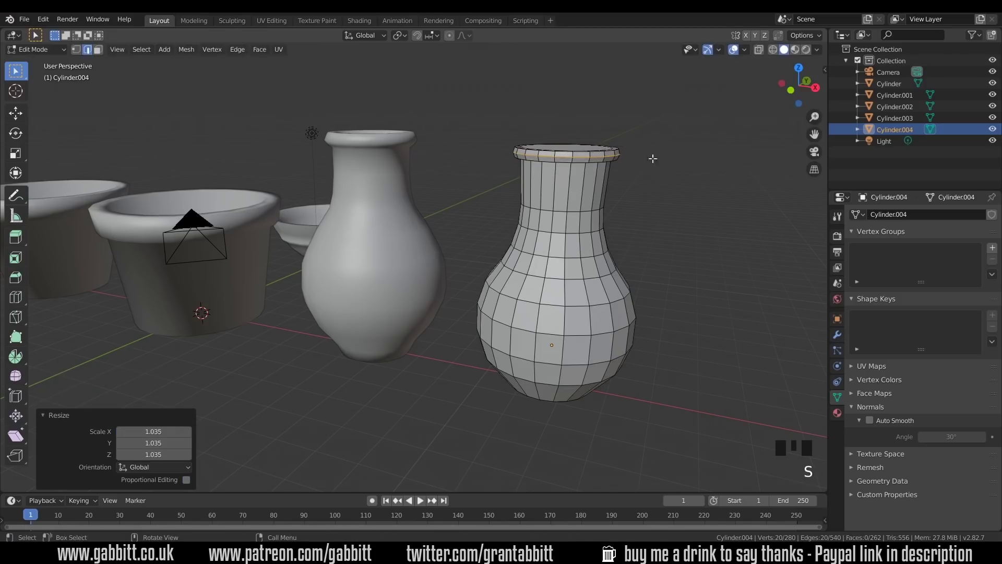
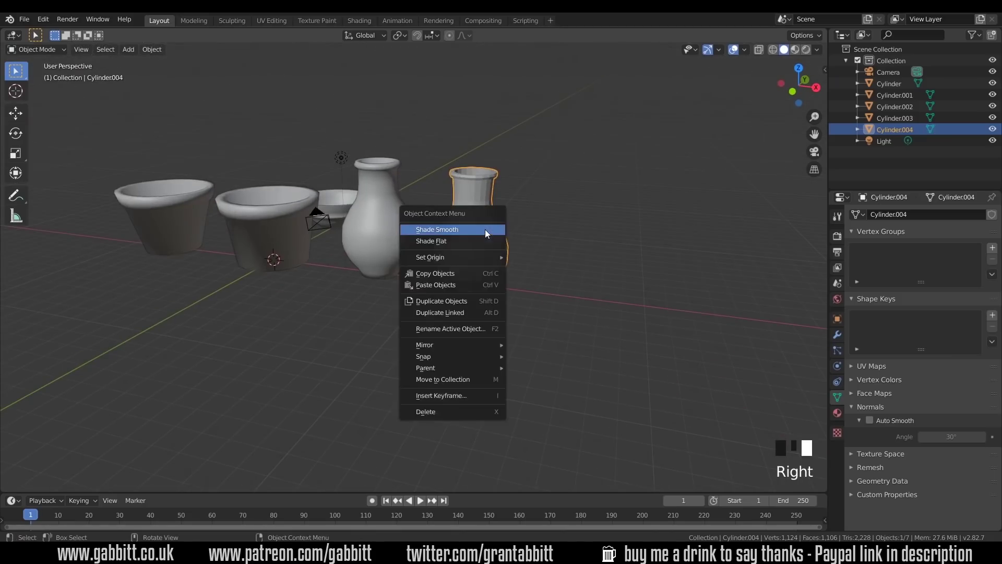
pyautogui.moveTo(527, 272); pyautogui.dragTo(491, 278)
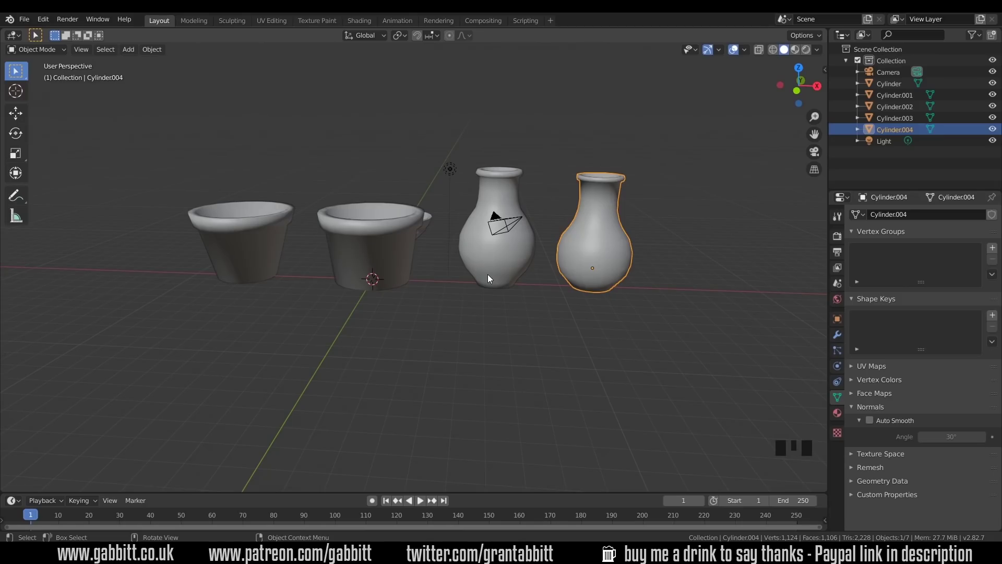
# - Select the rimmed pot, isolate it in Local View and enter Edit Mode with face selection
pyautogui.click(402, 260)
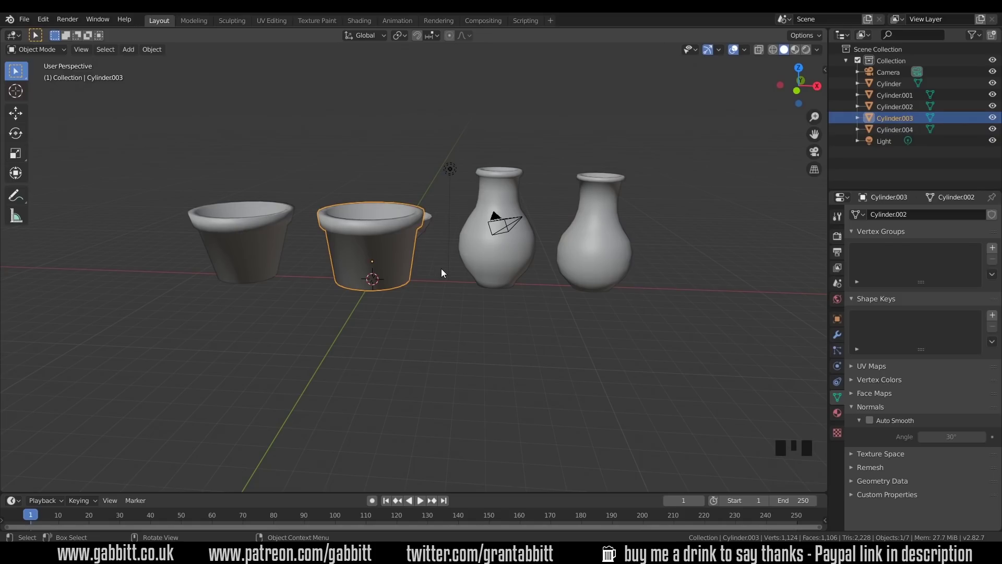
pyautogui.press('KP_Divide')
pyautogui.moveTo(587, 279); pyautogui.dragTo(548, 294)
pyautogui.press('KP_Divide')
pyautogui.press('KP_Divide')
pyautogui.moveTo(508, 323); pyautogui.dragTo(545, 263)
pyautogui.press('Tab')
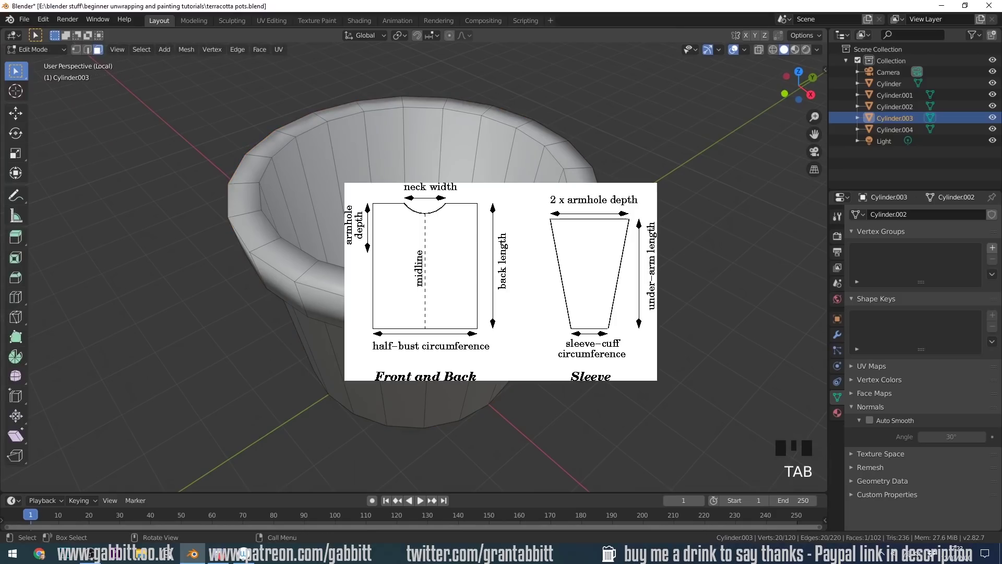
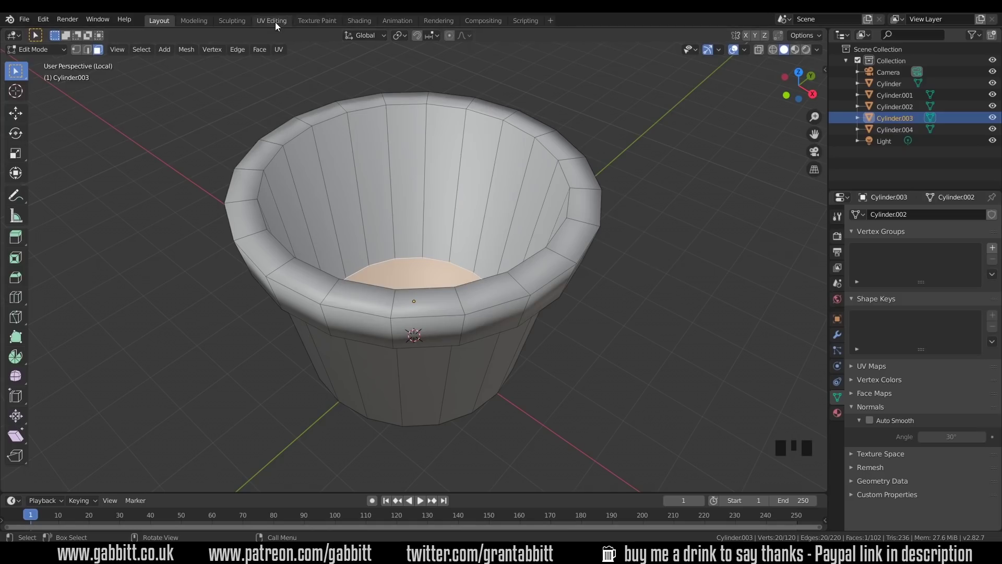
# - Switch to the UV Editing workspace and select the whole pot mesh for unwrapping
pyautogui.click(278, 25)
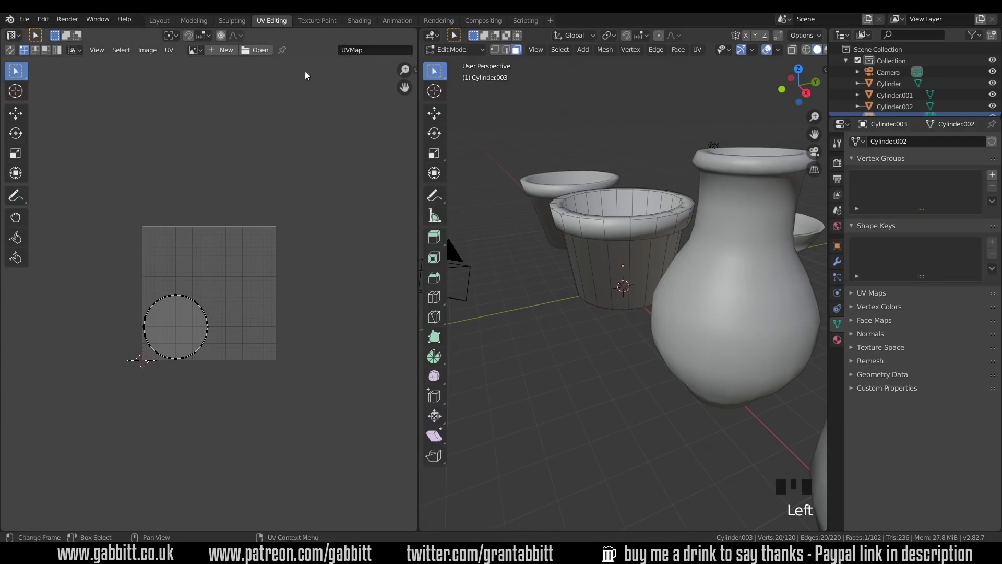
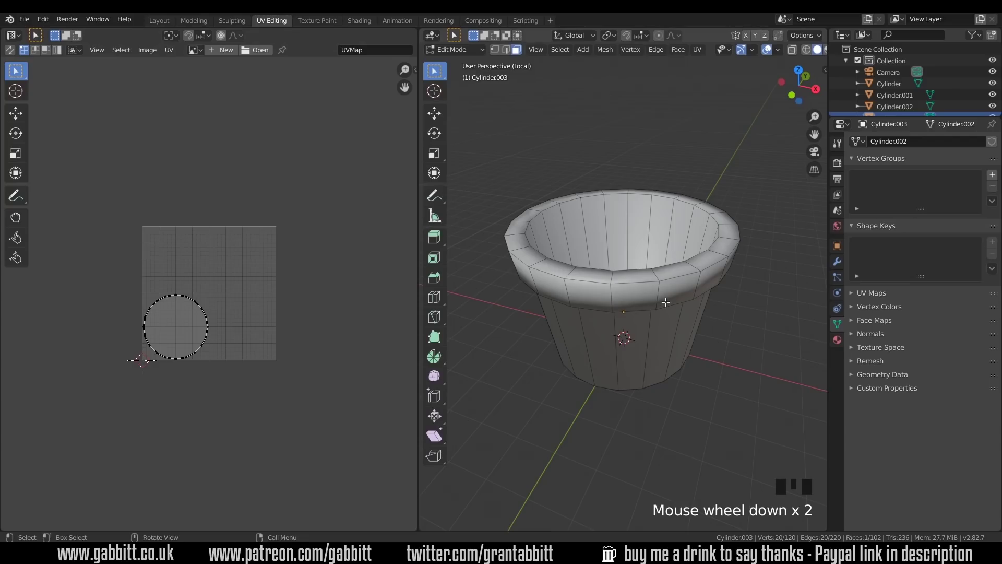
pyautogui.press('a')
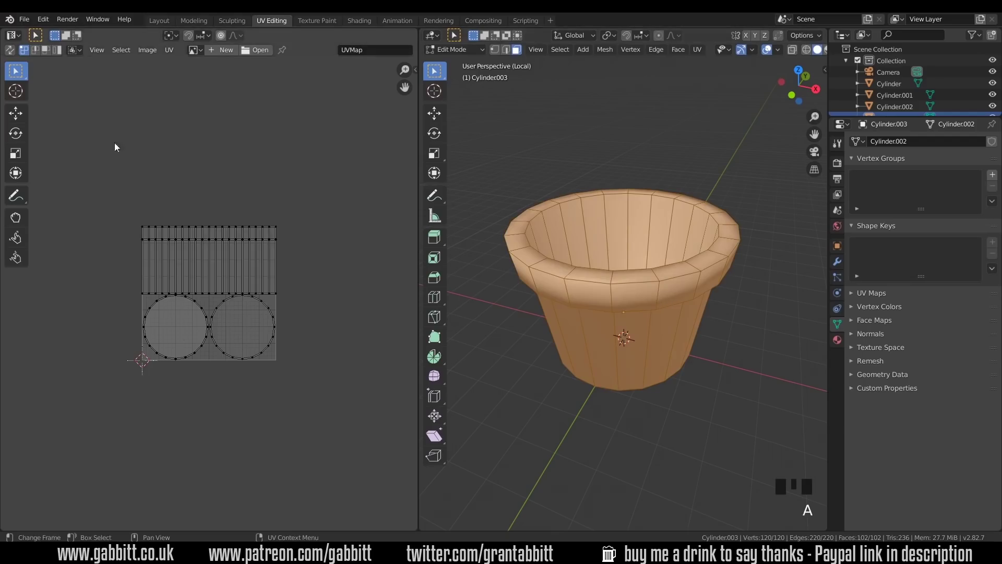
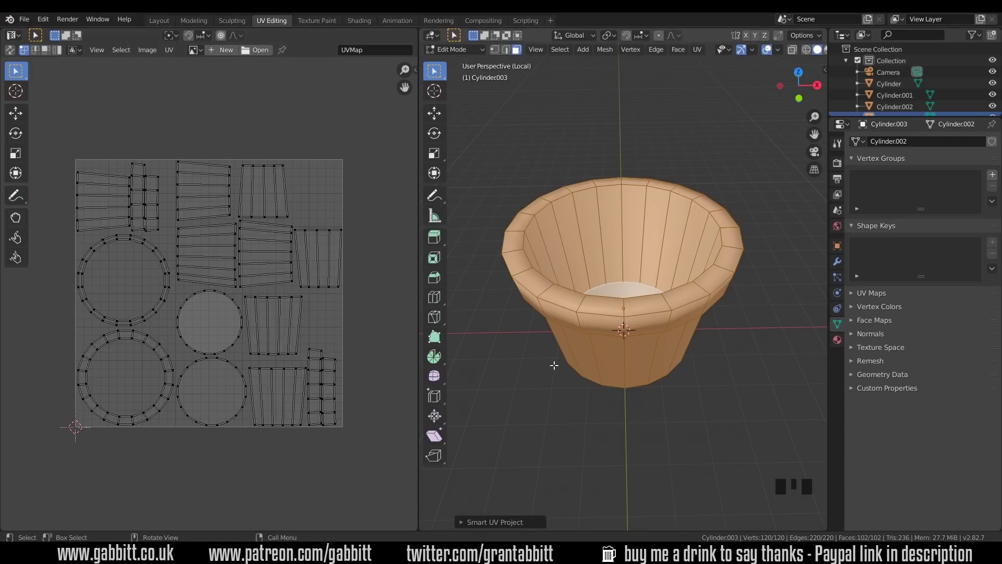
# - Apply the pot's object scale, then re-enter Edit Mode and select all to show its full UV layout
pyautogui.press('Tab')
pyautogui.press('n')
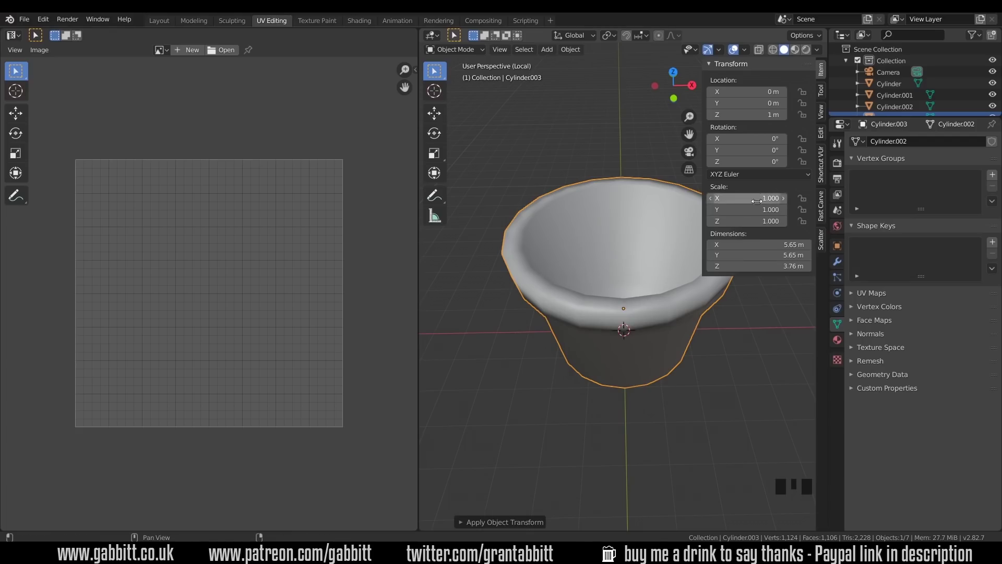
pyautogui.press('Tab')
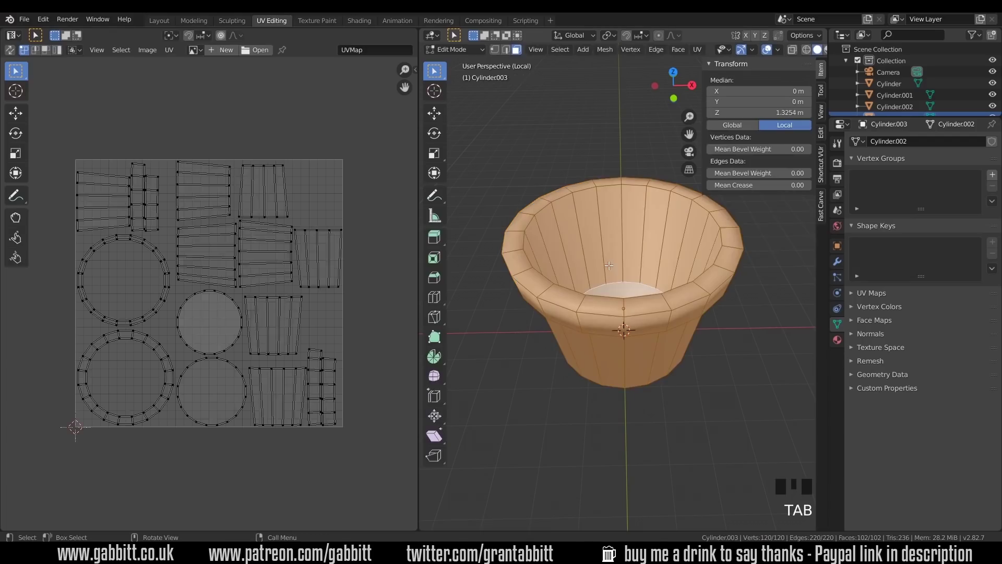
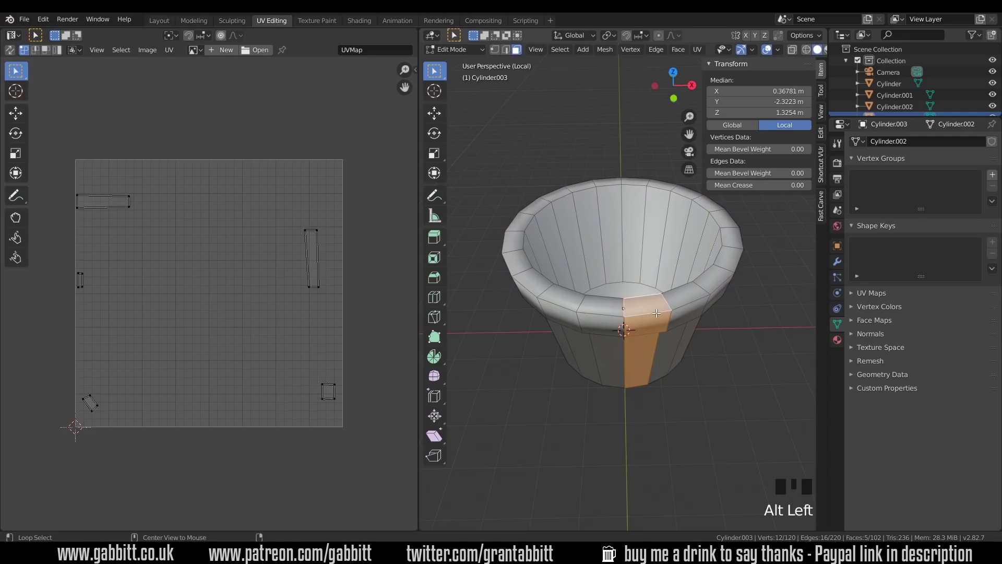
# - Select a vertical strip of the pot's faces running up into the rim
pyautogui.click(510, 54)
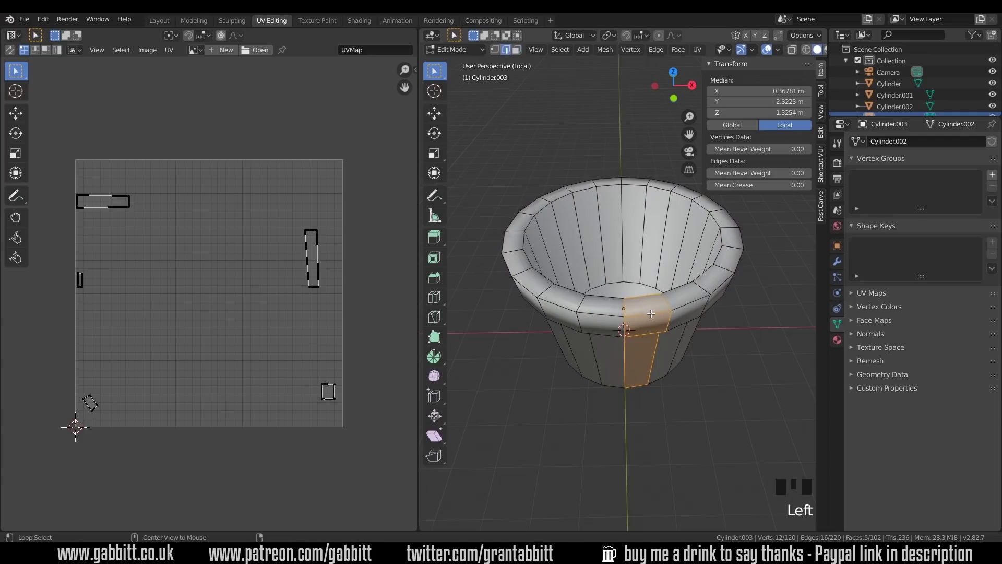
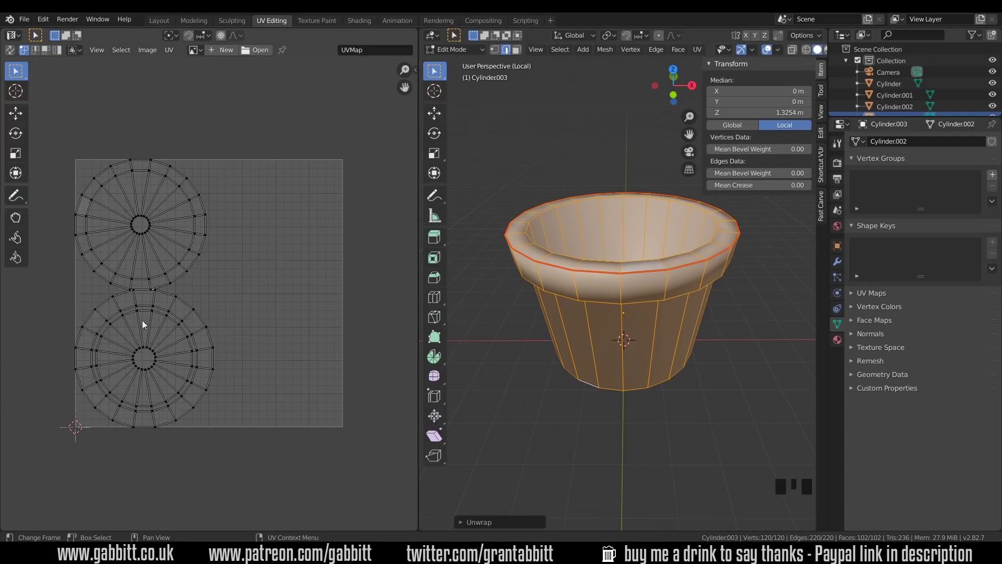
# - Look down into the pot and pick faces around its inner wall
pyautogui.moveTo(187, 308); pyautogui.dragTo(49, 50)
pyautogui.click(48, 51)
pyautogui.click(143, 225)
pyautogui.click(170, 212)
pyautogui.click(173, 225)
pyautogui.click(170, 241)
pyautogui.click(138, 247)
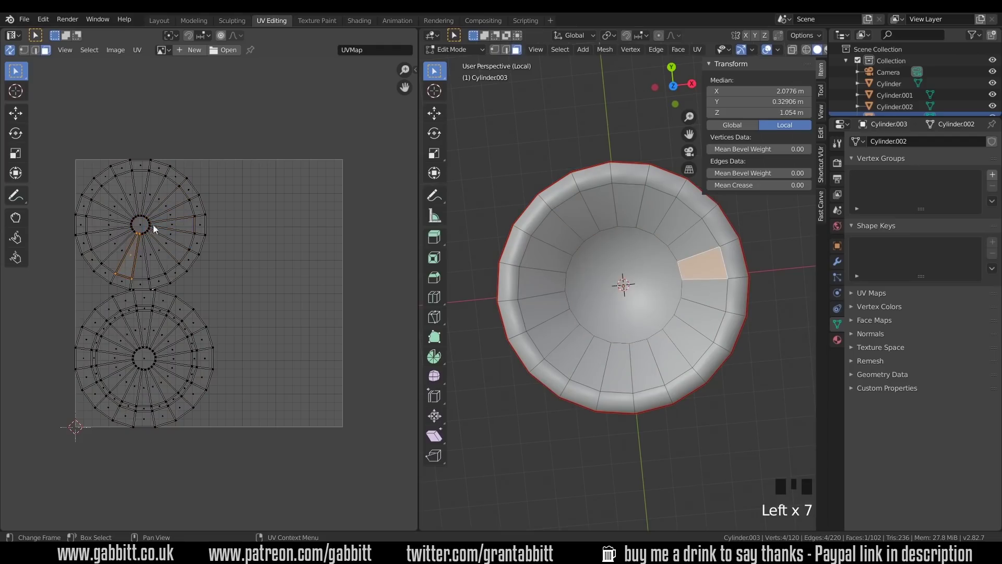
# - Mark the edge loop around the pot's inner base as a seam
pyautogui.click(141, 226)
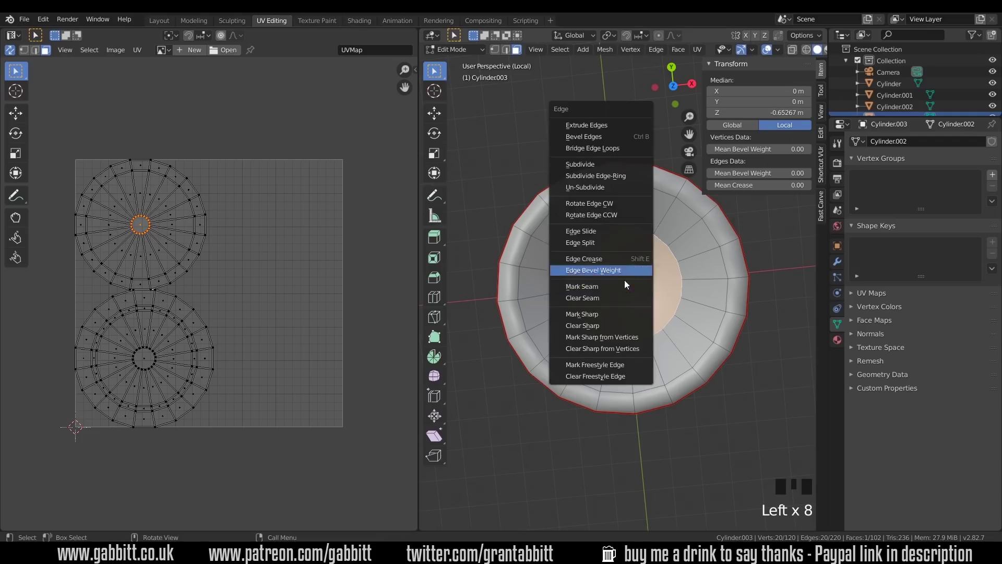
pyautogui.press('ctrl+e')
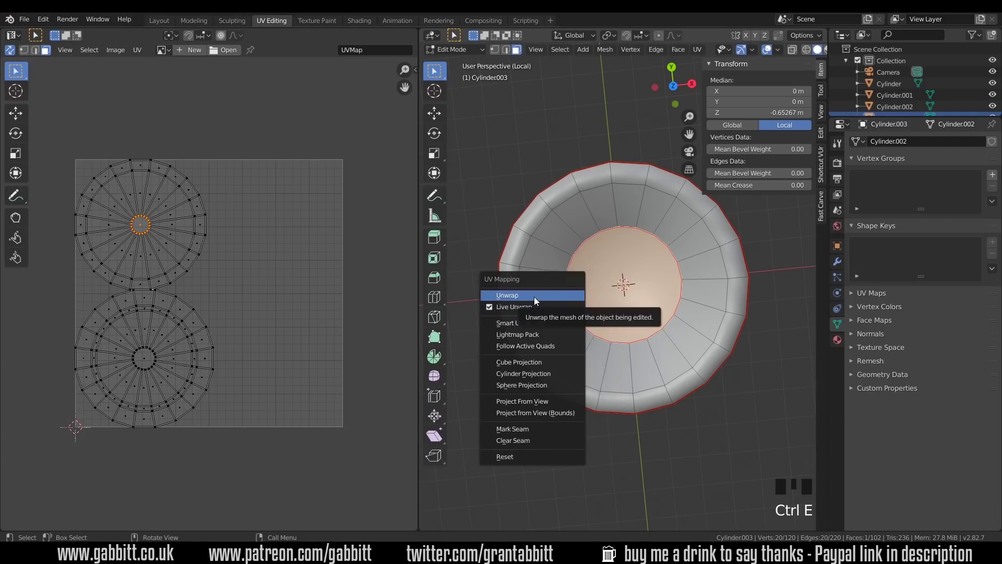
# - Unwrap all pot faces into a small inner-floor circle and two large radial rings
pyautogui.press('u')
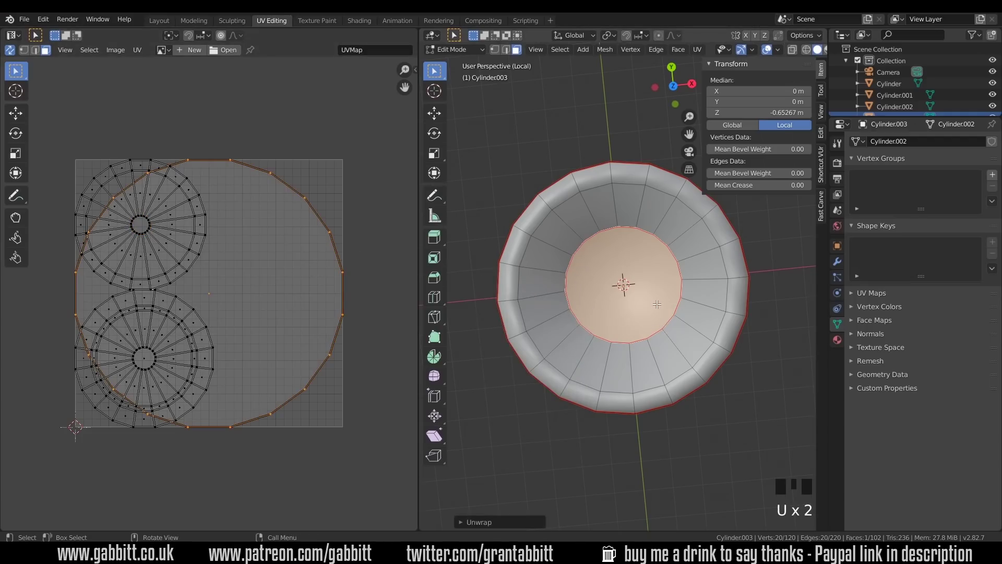
pyautogui.press('a')
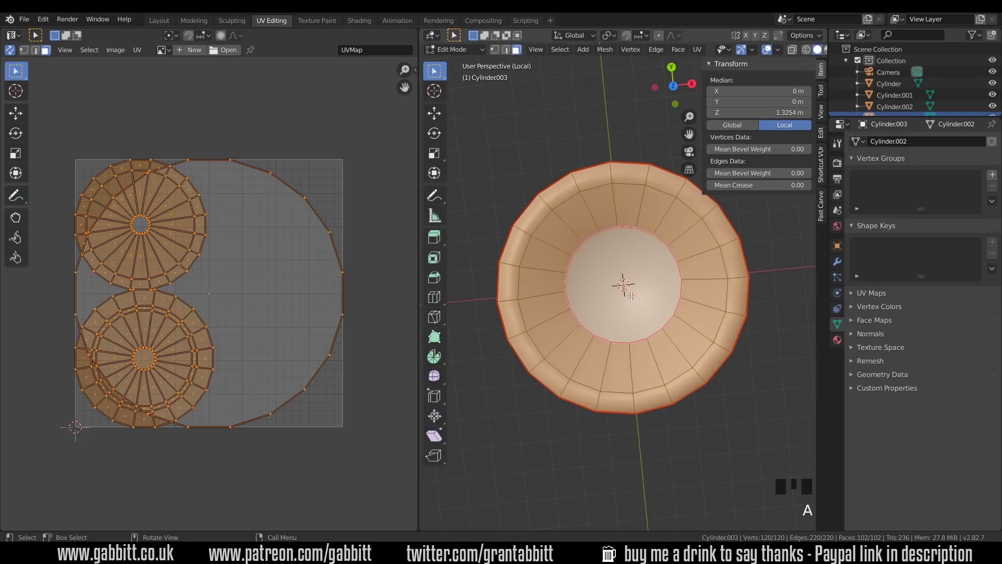
pyautogui.press('u')
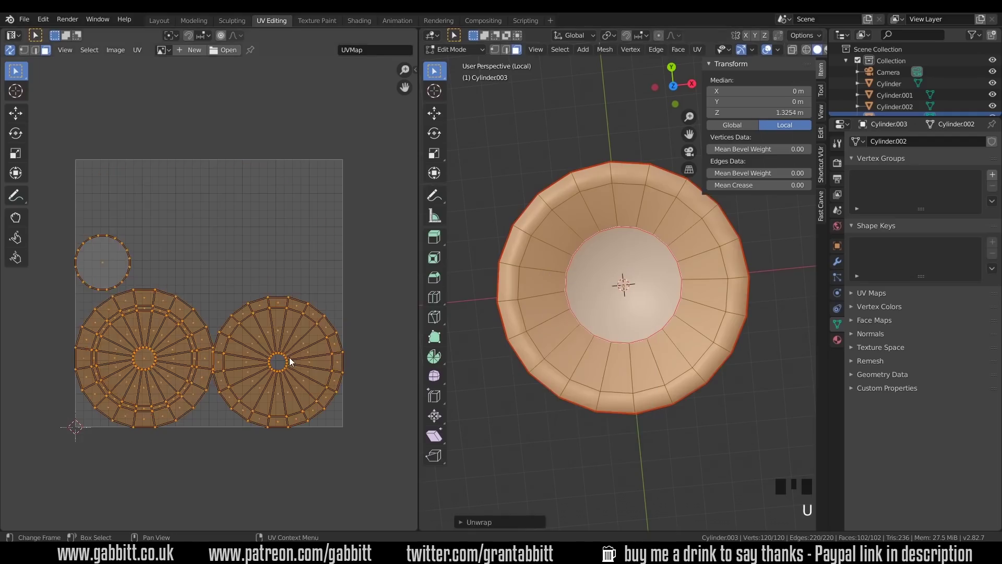
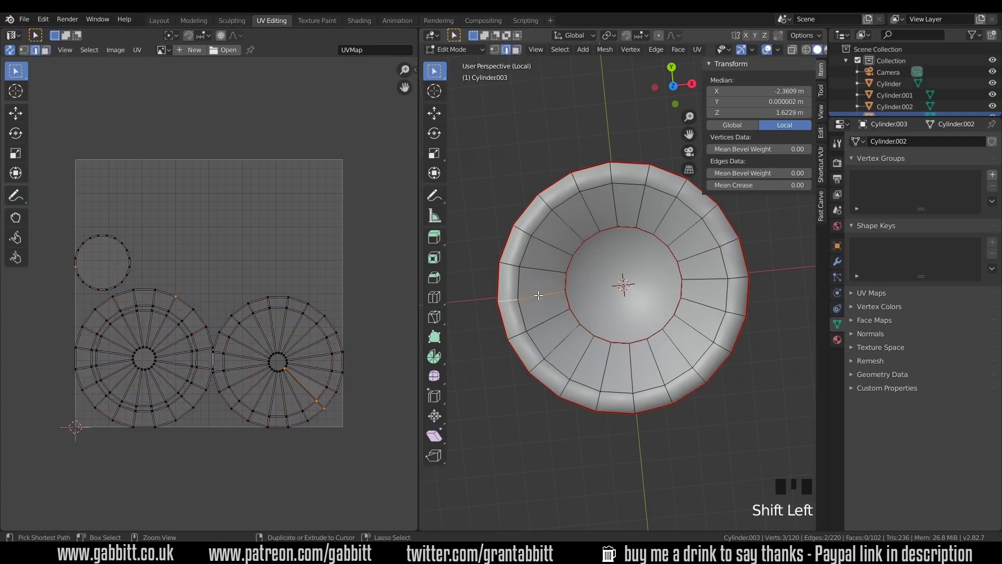
# - Mark seams down the wall and around the underside, unwrapping into wall strips and a second small circle
pyautogui.press('ctrl+e')
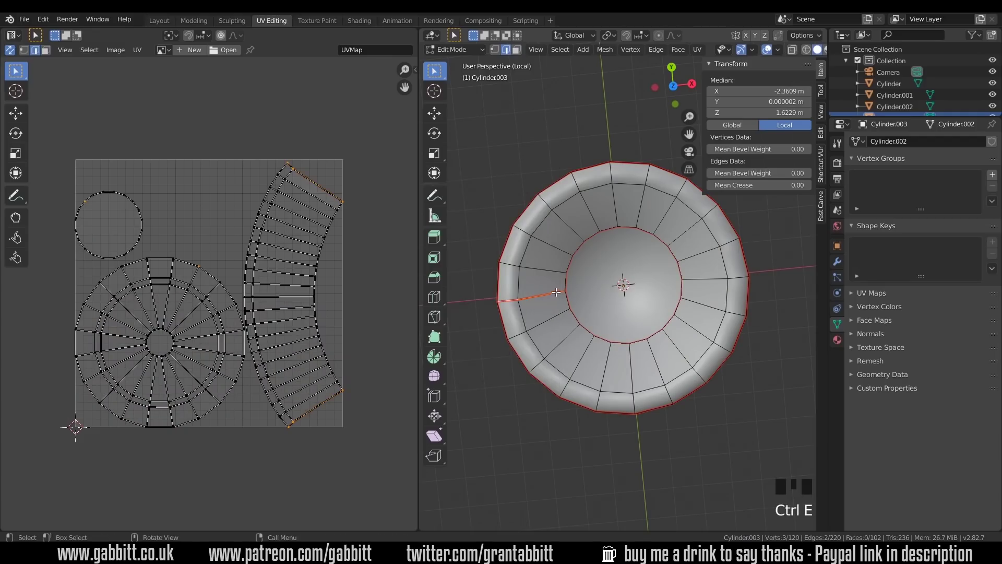
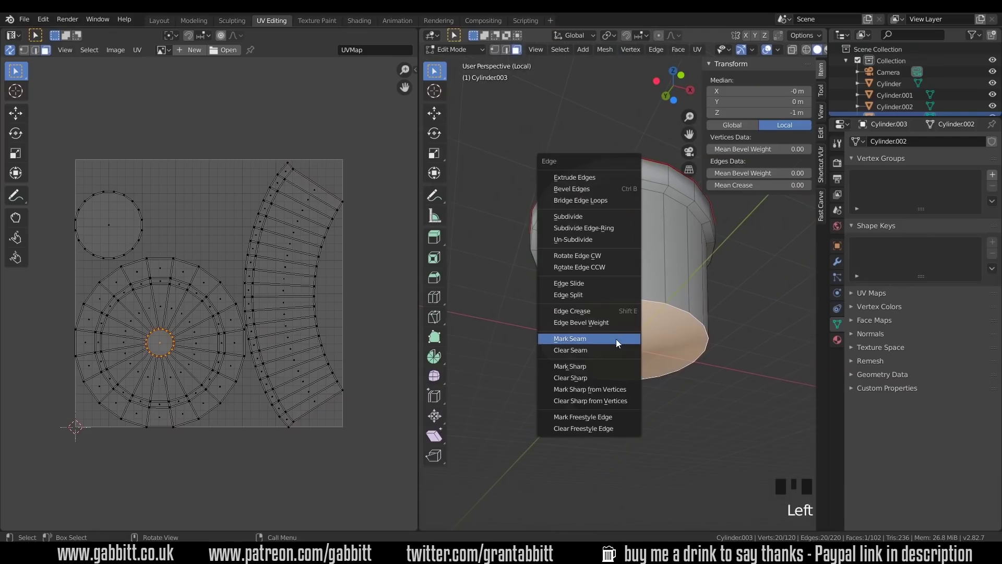
pyautogui.press('ctrl+e')
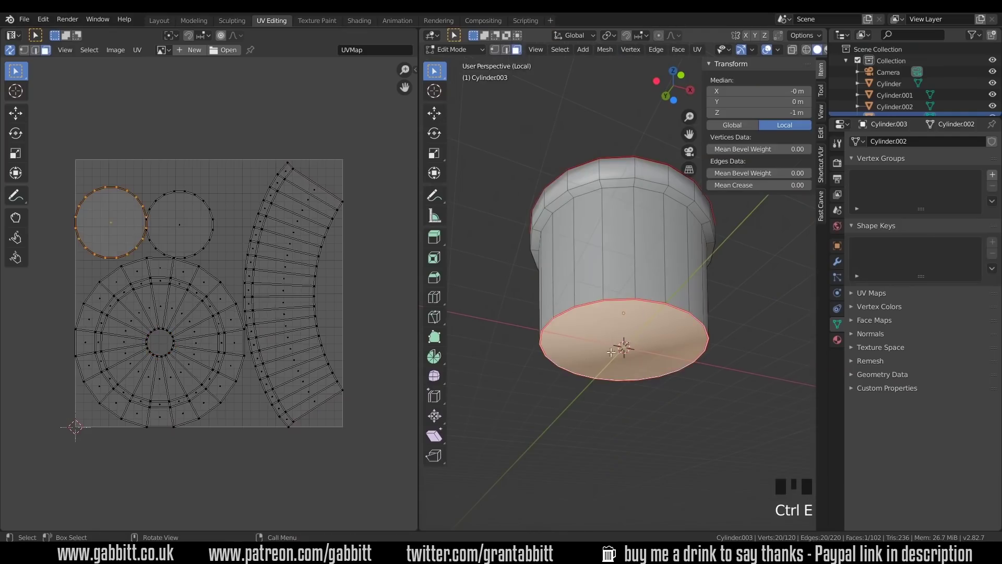
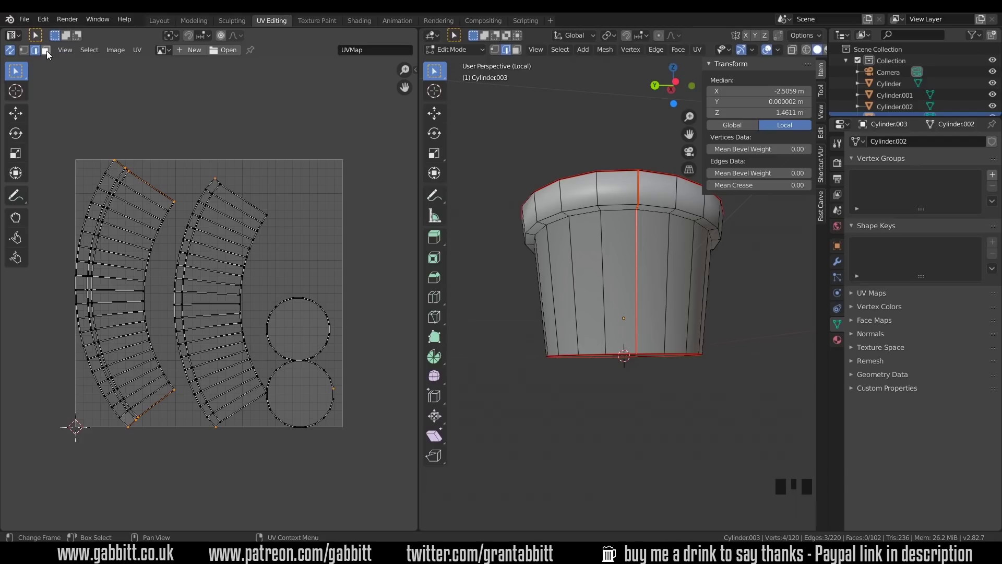
# - In island select mode, move and scale the two circle islands into a column on the right
pyautogui.click(49, 54)
pyautogui.click(299, 324)
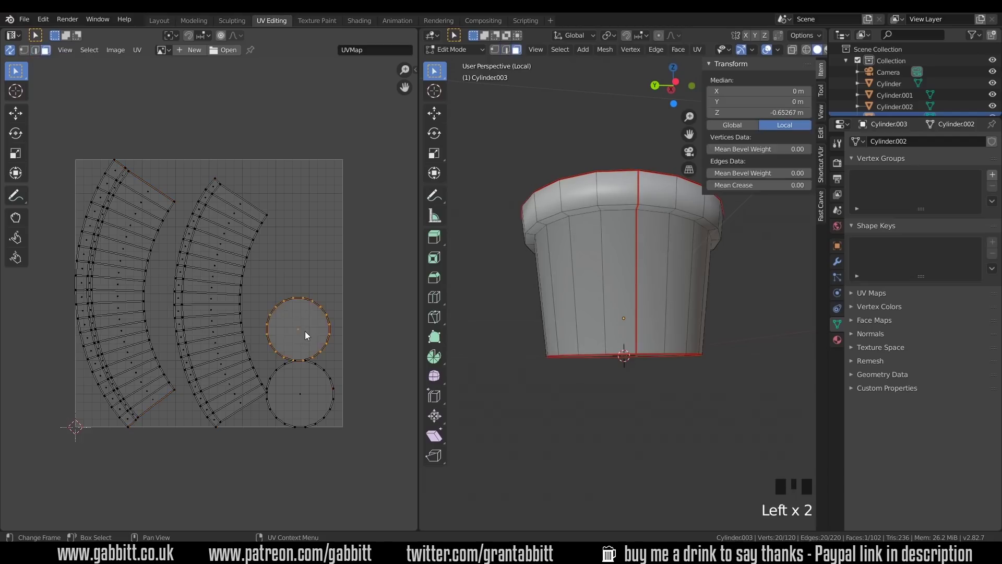
pyautogui.press('g')
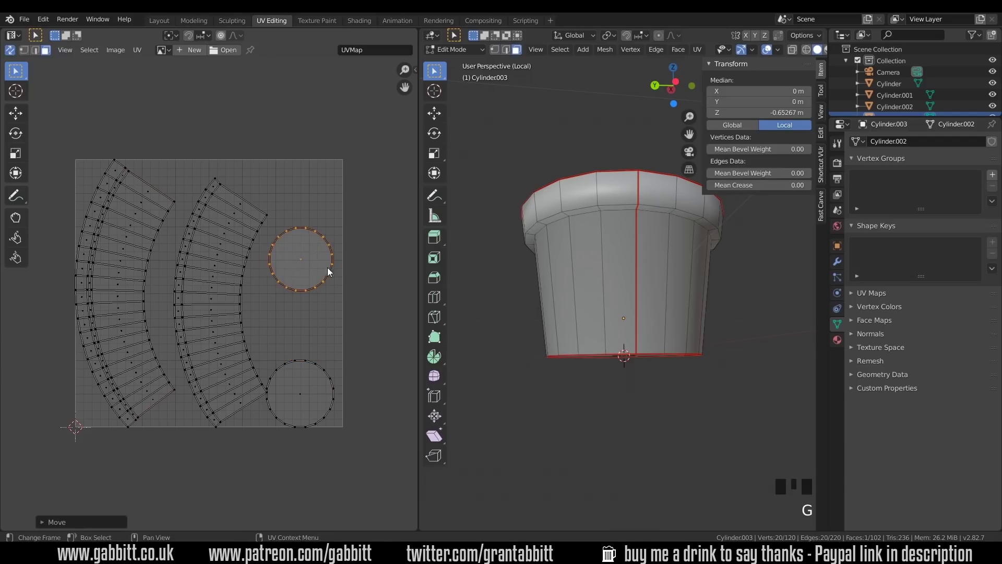
pyautogui.press('s')
pyautogui.click(310, 384)
pyautogui.press('g')
pyautogui.press('s')
pyautogui.click(201, 306)
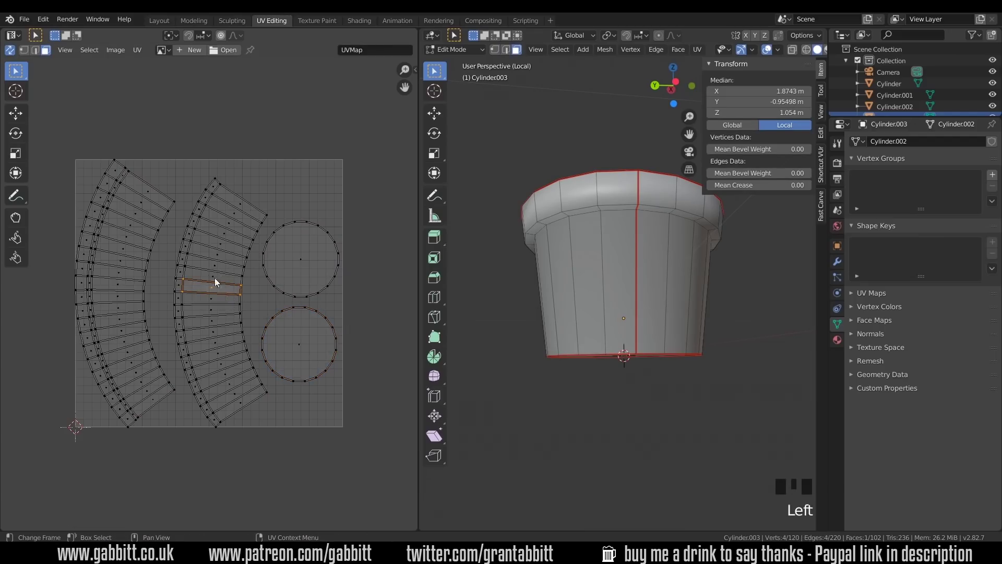
# - Select the whole second curved strip island, nudge it and scale it up slightly
pyautogui.press('l')
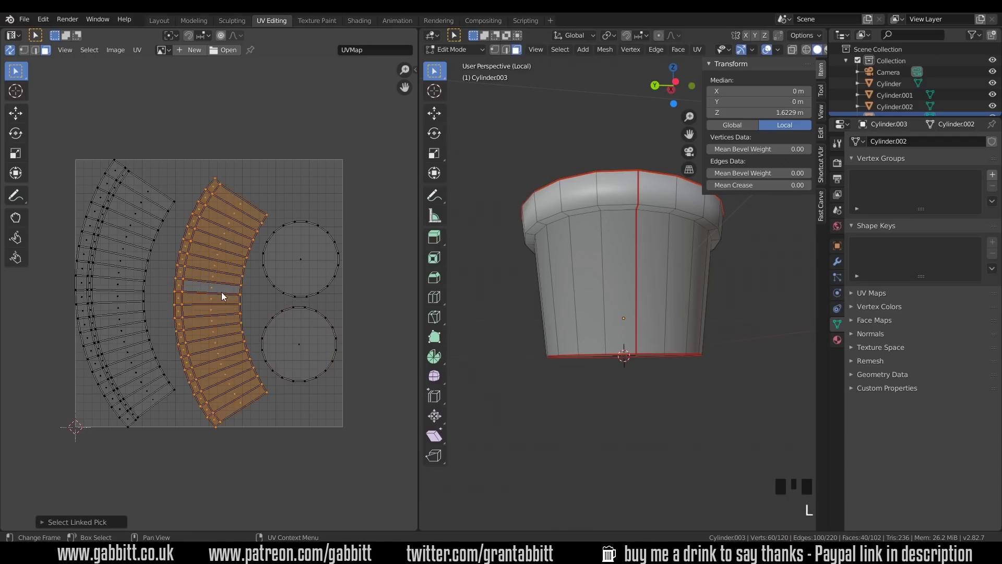
pyautogui.press('g')
pyautogui.press('s')
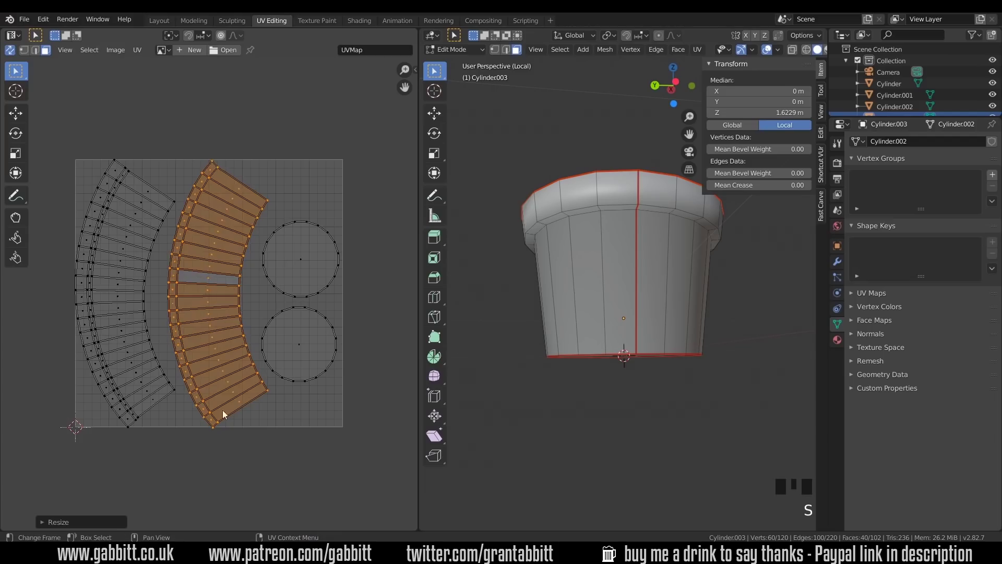
pyautogui.press('s')
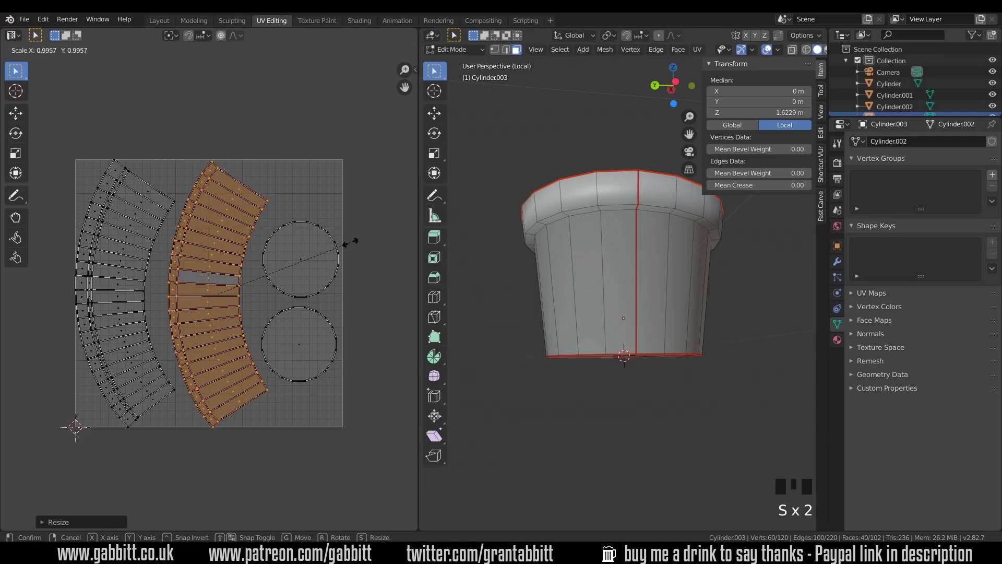